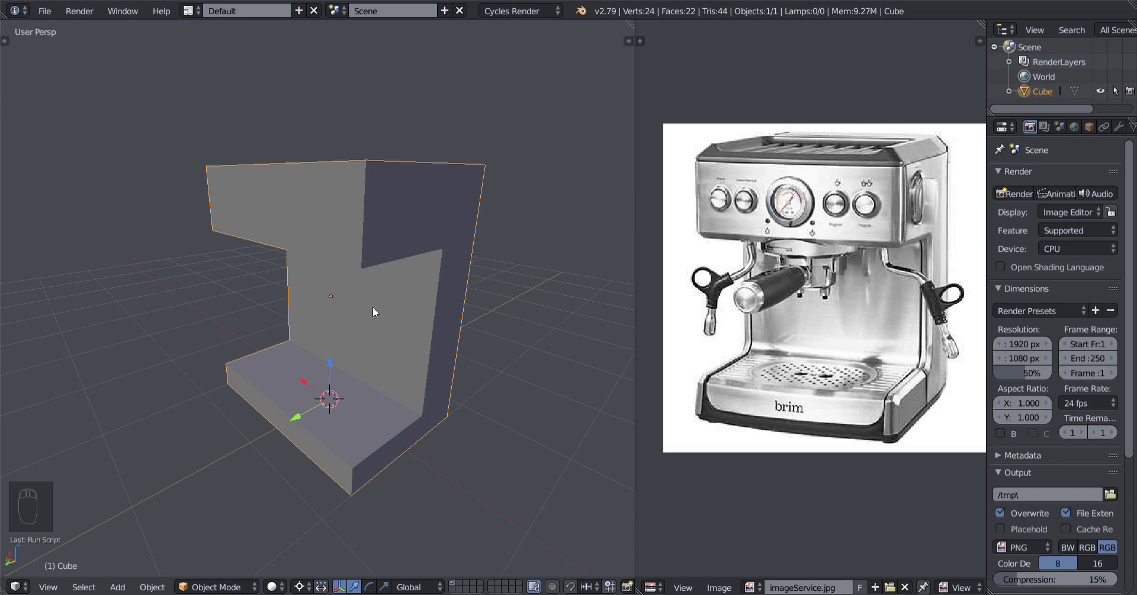
Inspect the L-shaped Cube block, then delete it so the viewport is empty.
{"action": "left_click_drag", "start_coordinate": [305, 305], "coordinate": [412, 349]}
{"action": "middle_click", "coordinate": [412, 349]}
{"action": "middle_click", "coordinate": [385, 347]}
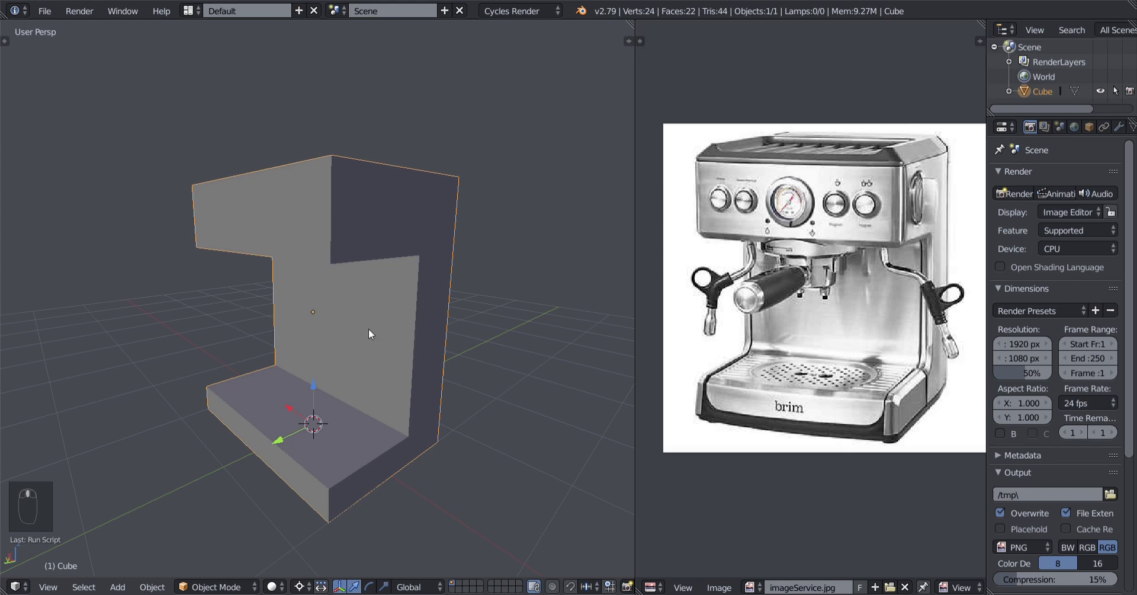
{"action": "left_click_drag", "start_coordinate": [388, 335], "coordinate": [376, 354]}
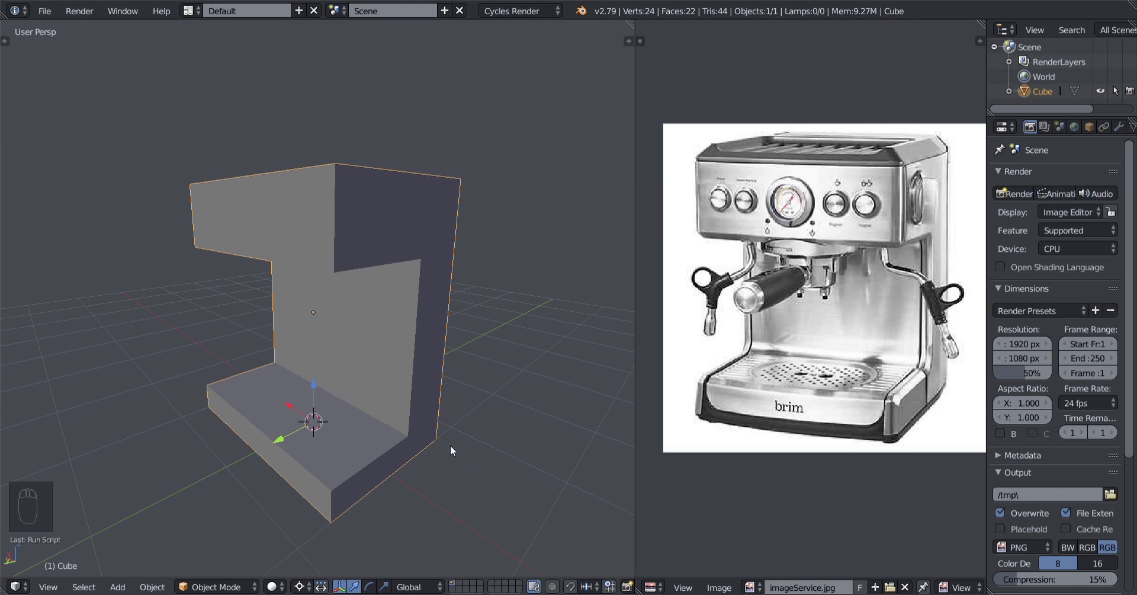
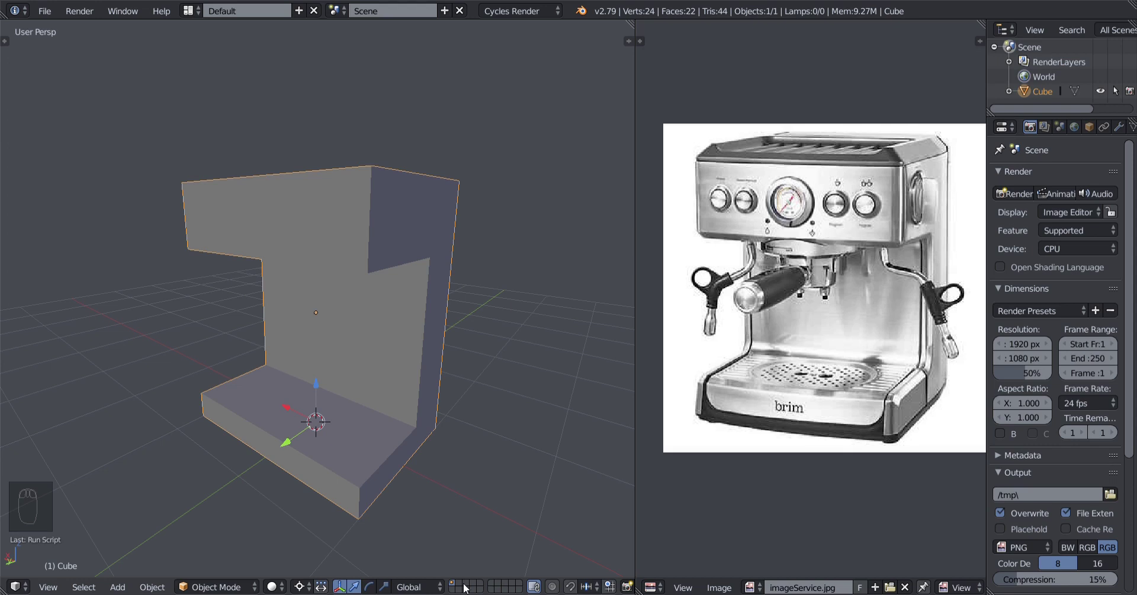
{"action": "left_click_drag", "start_coordinate": [466, 590], "coordinate": [485, 366]}
Add a new Cube mesh, frame it in the view and show its Modifiers properties.
{"action": "key", "text": "shift+a"}
{"action": "middle_click", "coordinate": [424, 406]}
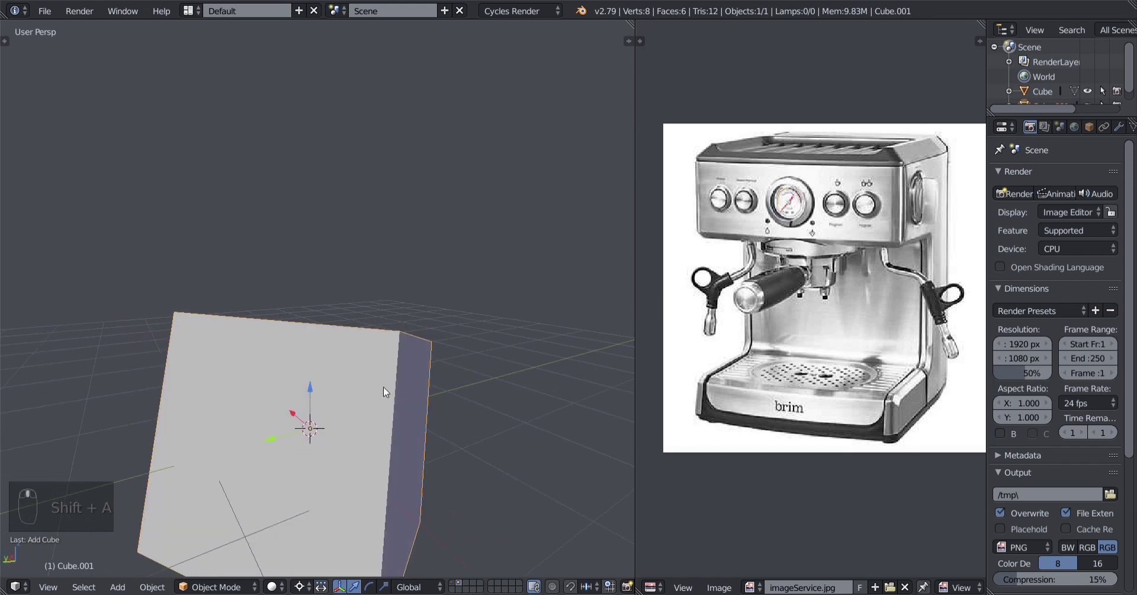
{"action": "key", "text": "alt+r"}
{"action": "middle_click", "coordinate": [327, 417]}
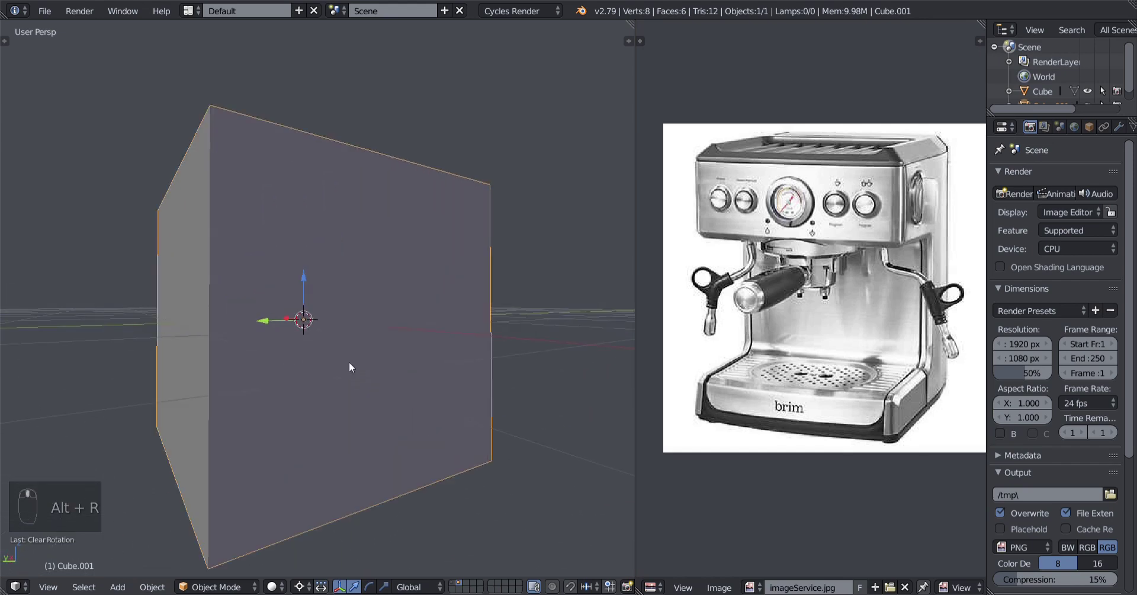
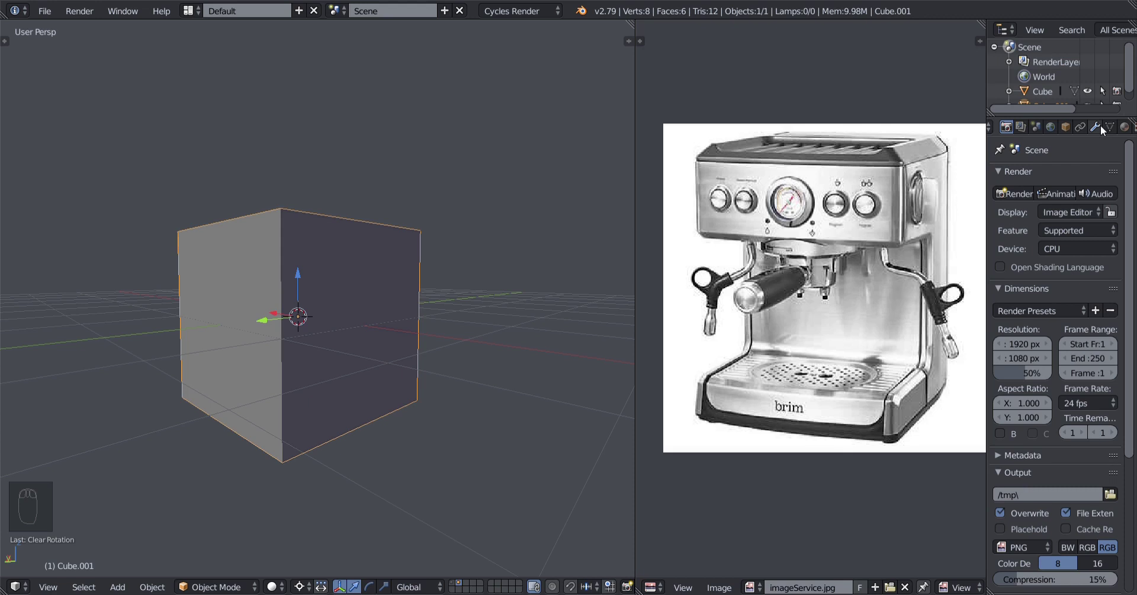
{"action": "left_click_drag", "start_coordinate": [1105, 130], "coordinate": [1049, 229]}
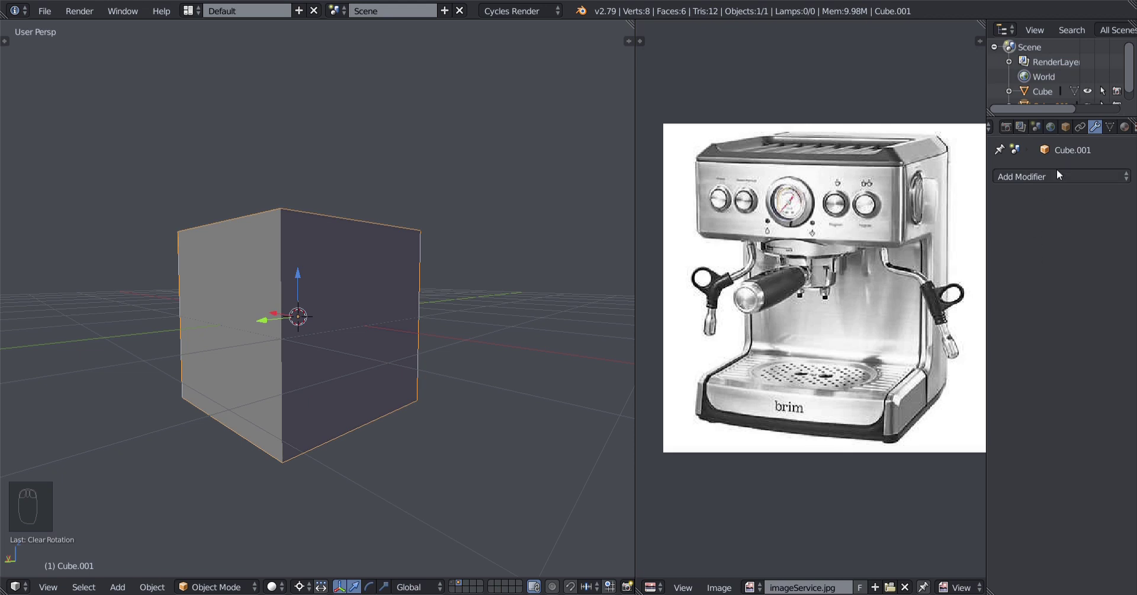
{"action": "left_click_drag", "start_coordinate": [1061, 174], "coordinate": [844, 329]}
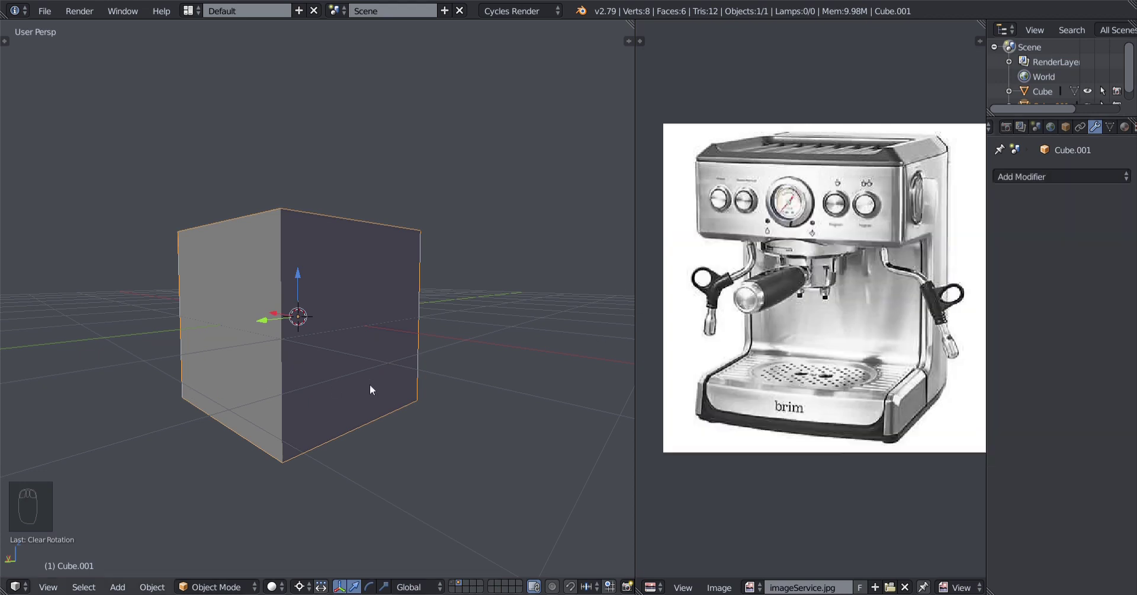
{"action": "left_click_drag", "start_coordinate": [267, 403], "coordinate": [352, 423]}
{"action": "left_click_drag", "start_coordinate": [321, 421], "coordinate": [321, 391]}
Delete one side face of the cube, add a Mirror modifier on X, and lift the box above the grid.
{"action": "key", "text": "Tab"}
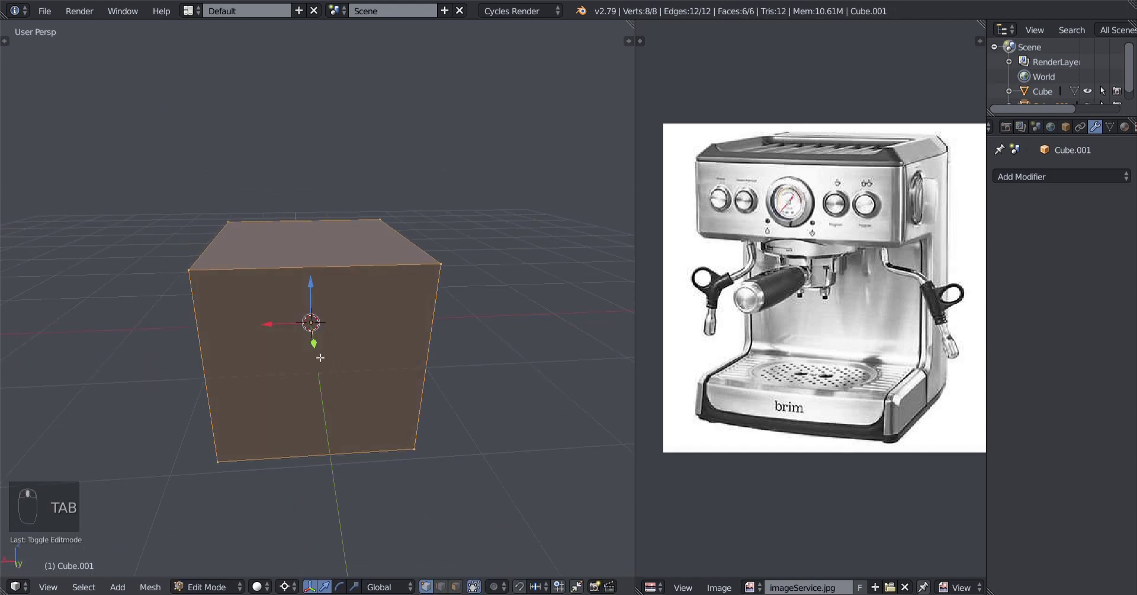
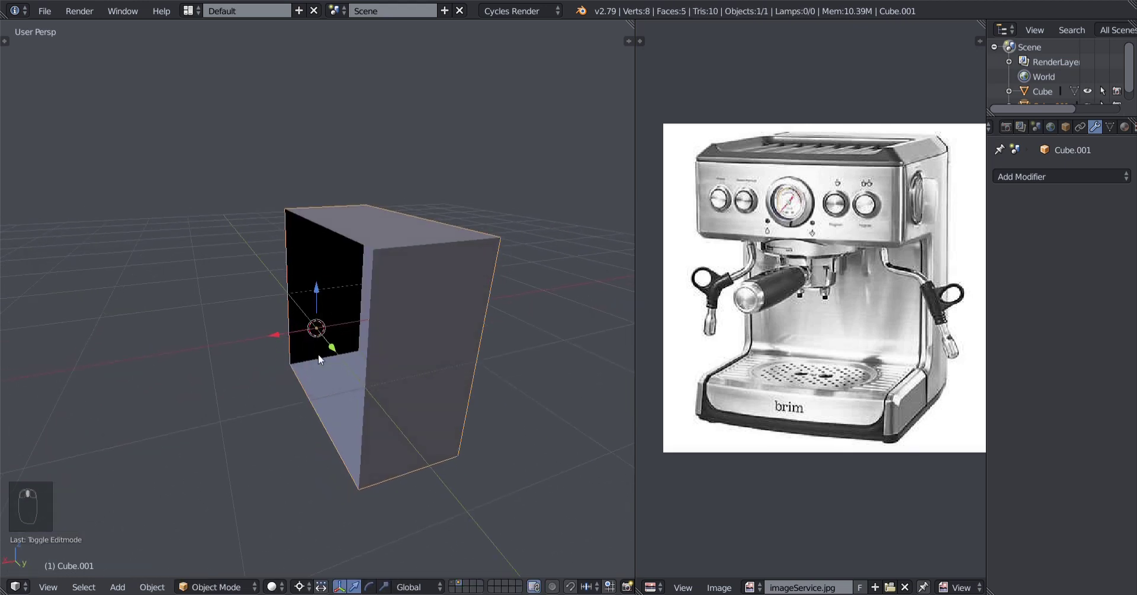
{"action": "left_click_drag", "start_coordinate": [291, 366], "coordinate": [322, 281]}
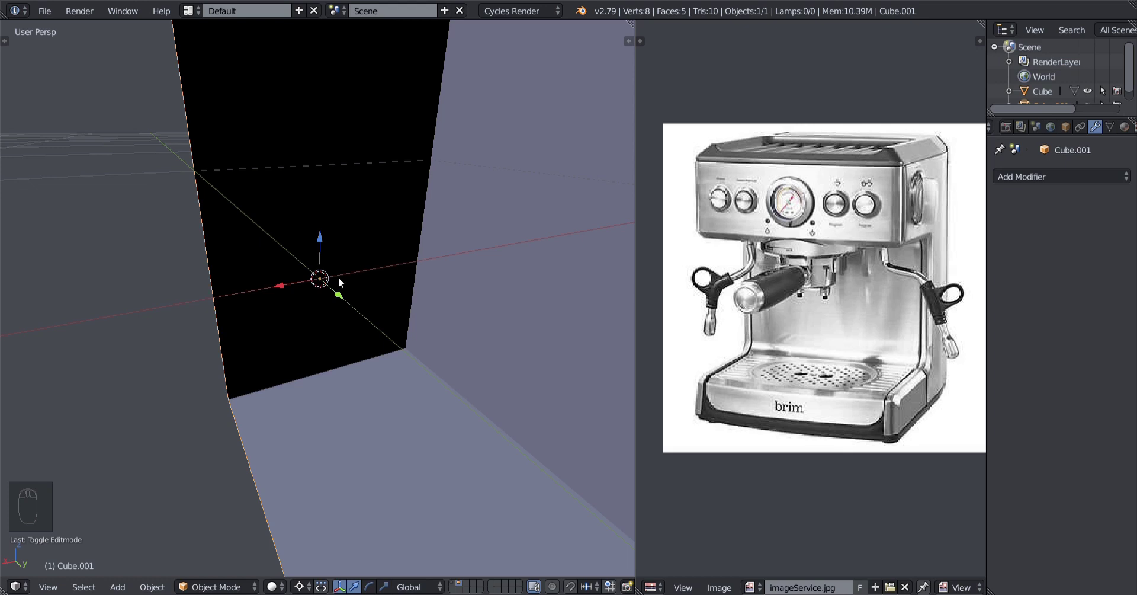
{"action": "scroll", "scroll_direction": "up", "scroll_amount": 3}
{"action": "left_click_drag", "start_coordinate": [342, 324], "coordinate": [359, 327]}
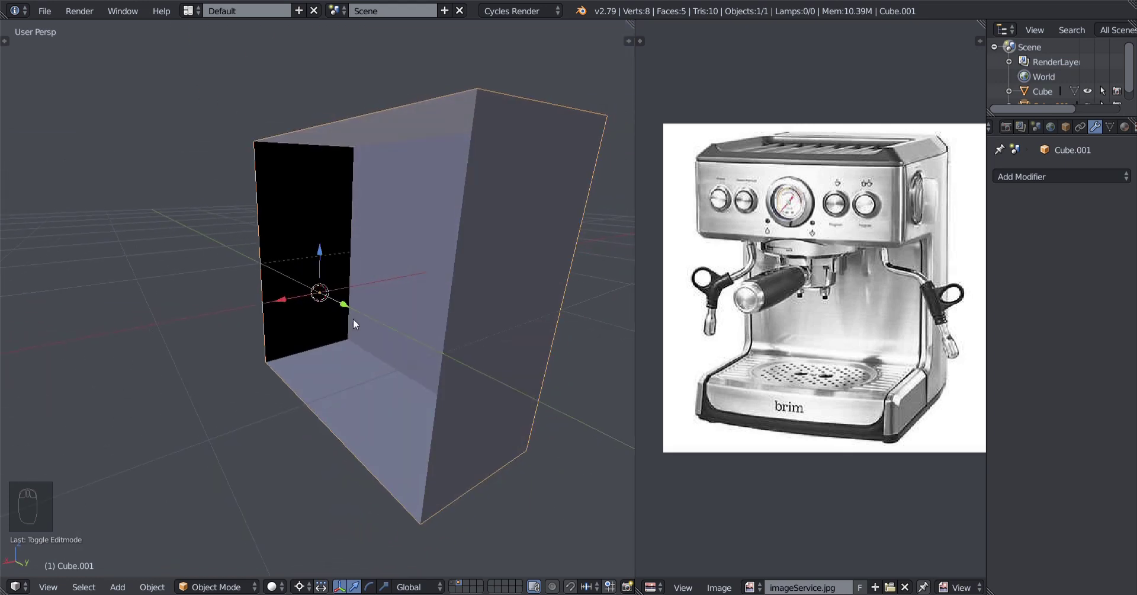
{"action": "left_click_drag", "start_coordinate": [343, 330], "coordinate": [316, 197]}
{"action": "key", "text": "g"}
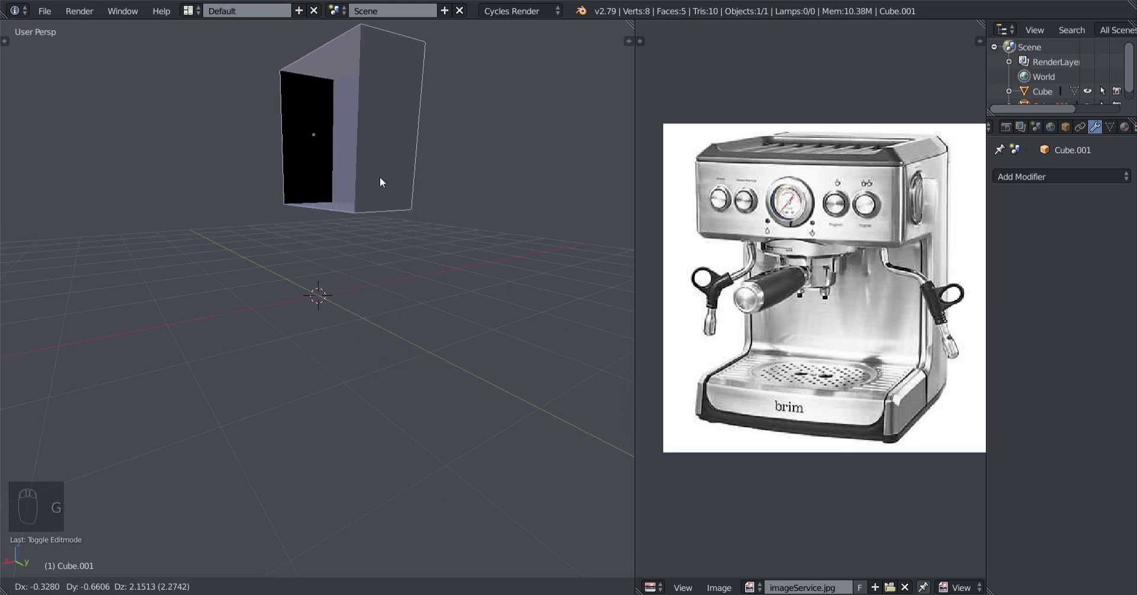
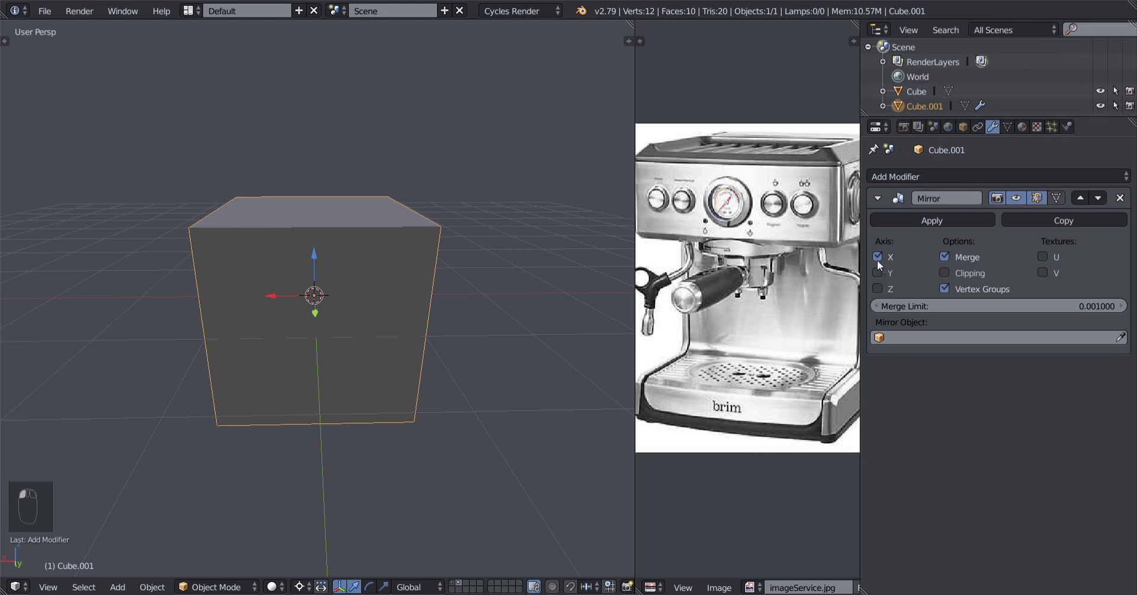
Switch the Mirror modifier off the X axis, trying Y, with merging on, while editing the box.
{"action": "left_click", "coordinate": [881, 265]}
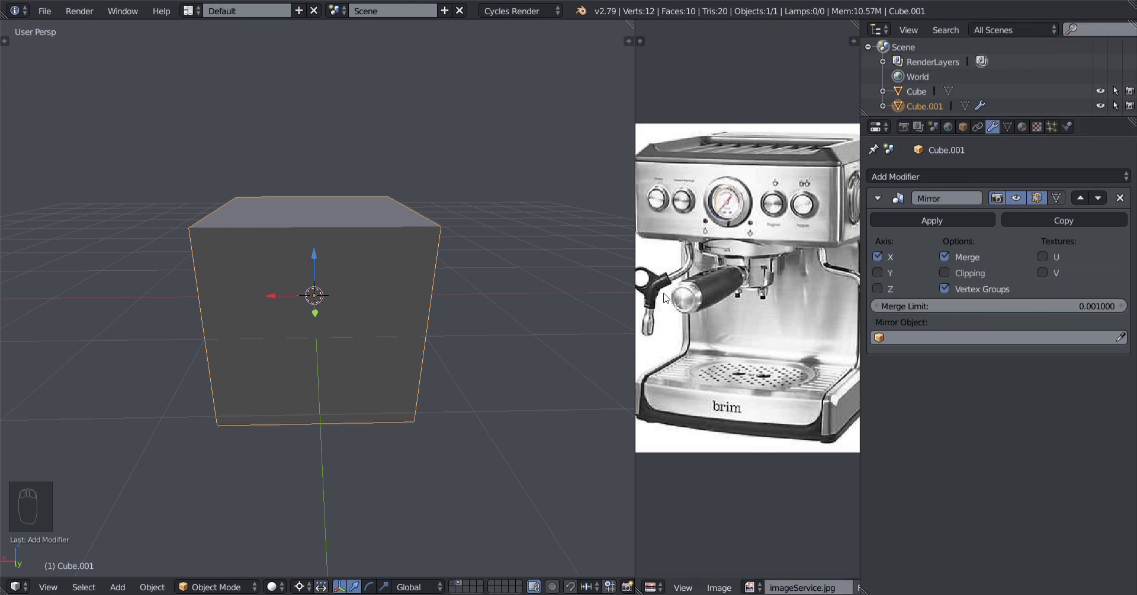
{"action": "middle_click", "coordinate": [337, 350]}
{"action": "key", "text": "Tab"}
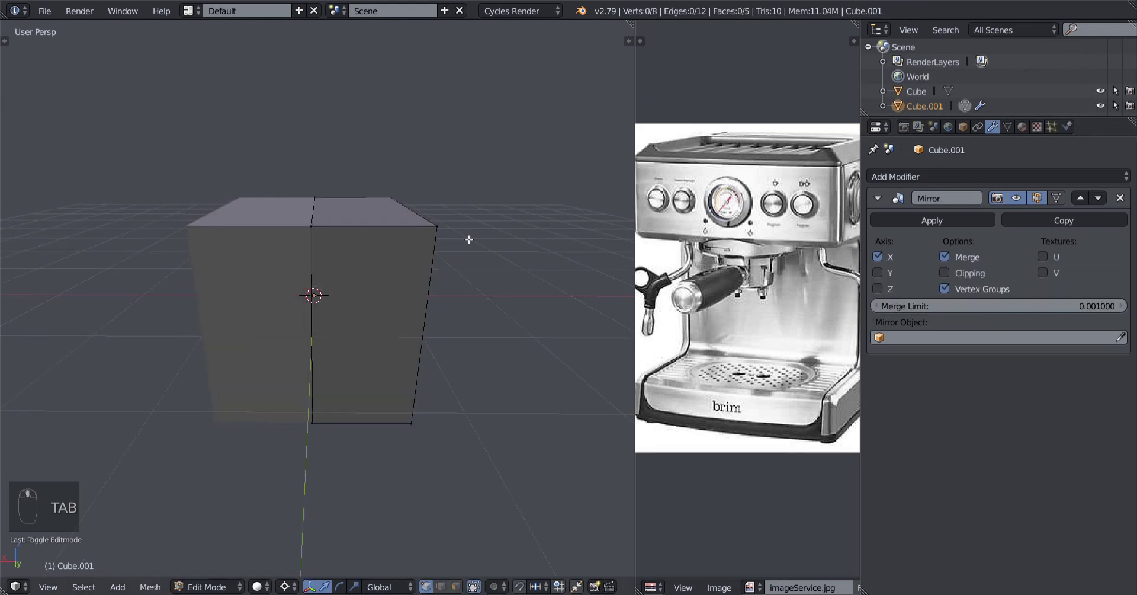
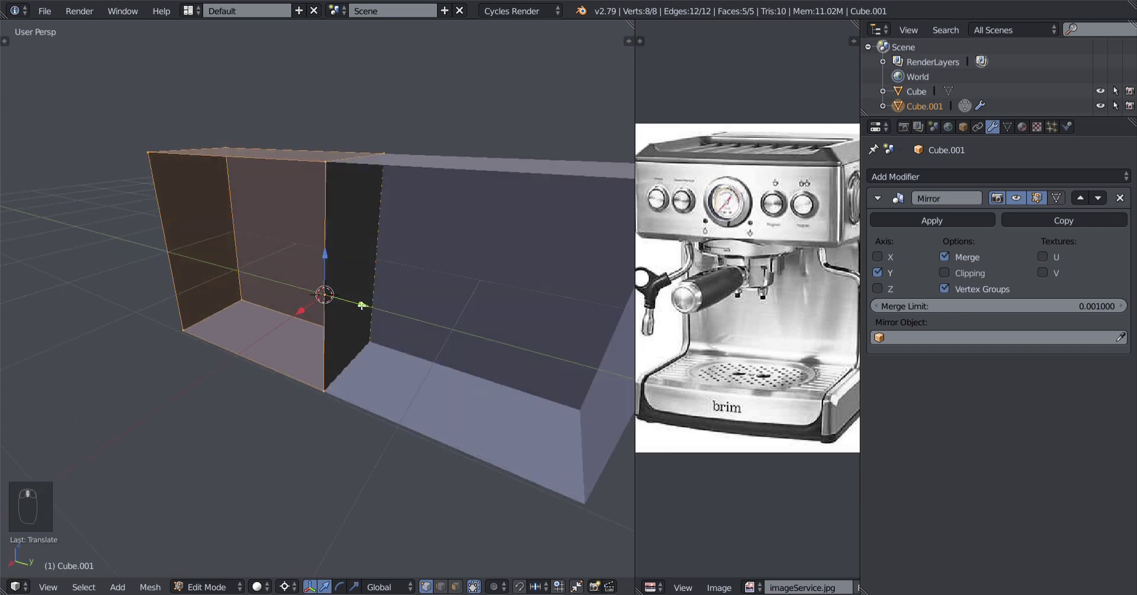
{"action": "key", "text": "ctrl+z"}
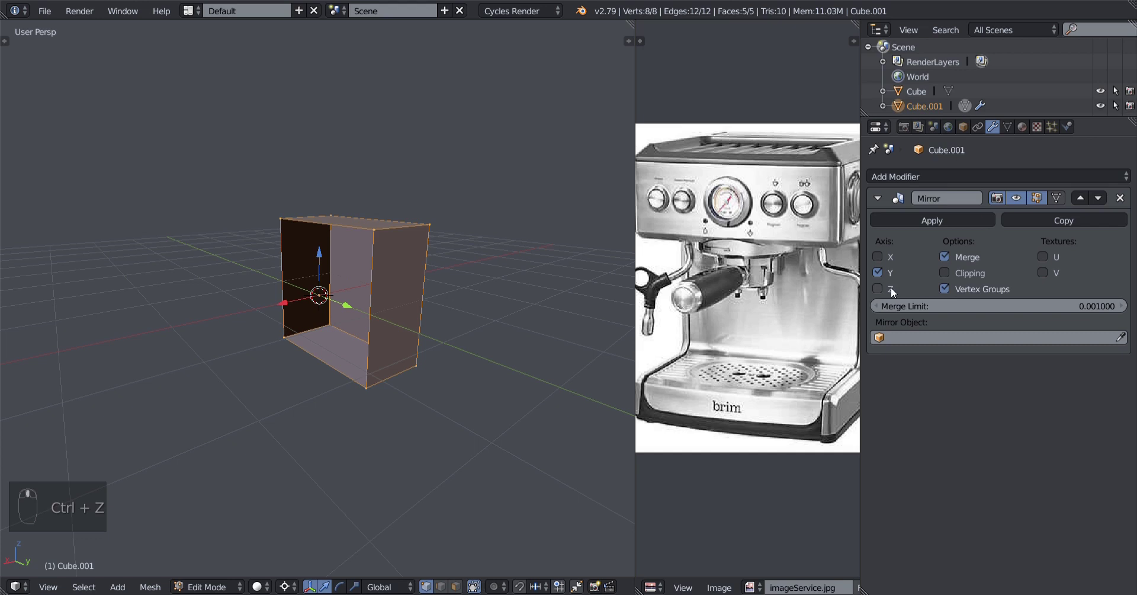
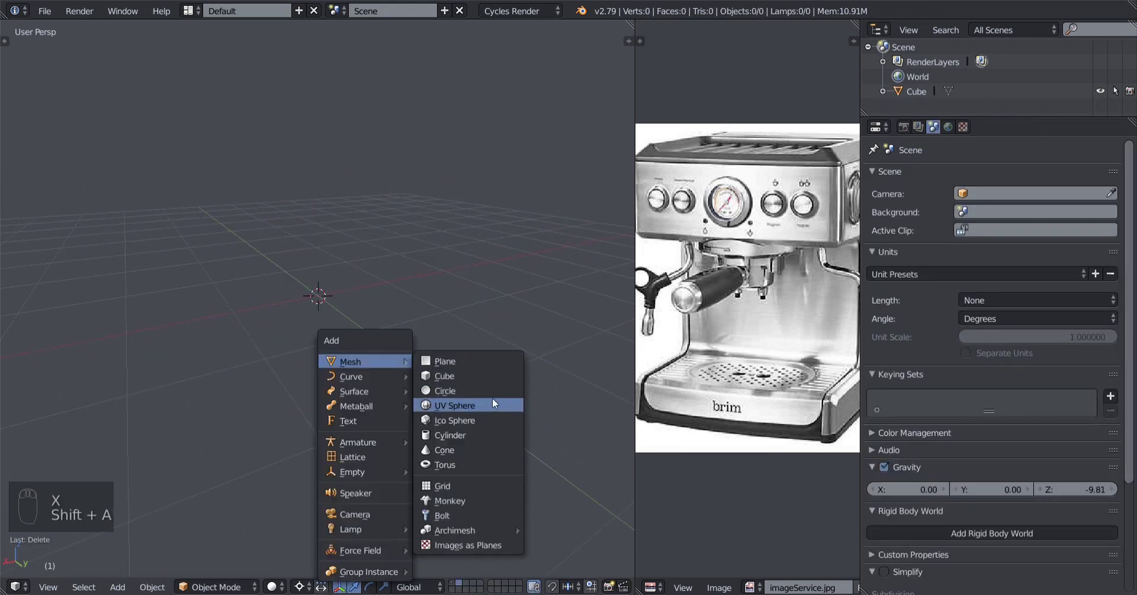
Replace Cube.001 with a new cube carrying a Subdivision Surface modifier, edited in wireframe.
{"action": "left_click_drag", "start_coordinate": [424, 399], "coordinate": [850, 393]}
{"action": "key", "text": "alt+r"}
{"action": "left_click_drag", "start_coordinate": [936, 186], "coordinate": [848, 428]}
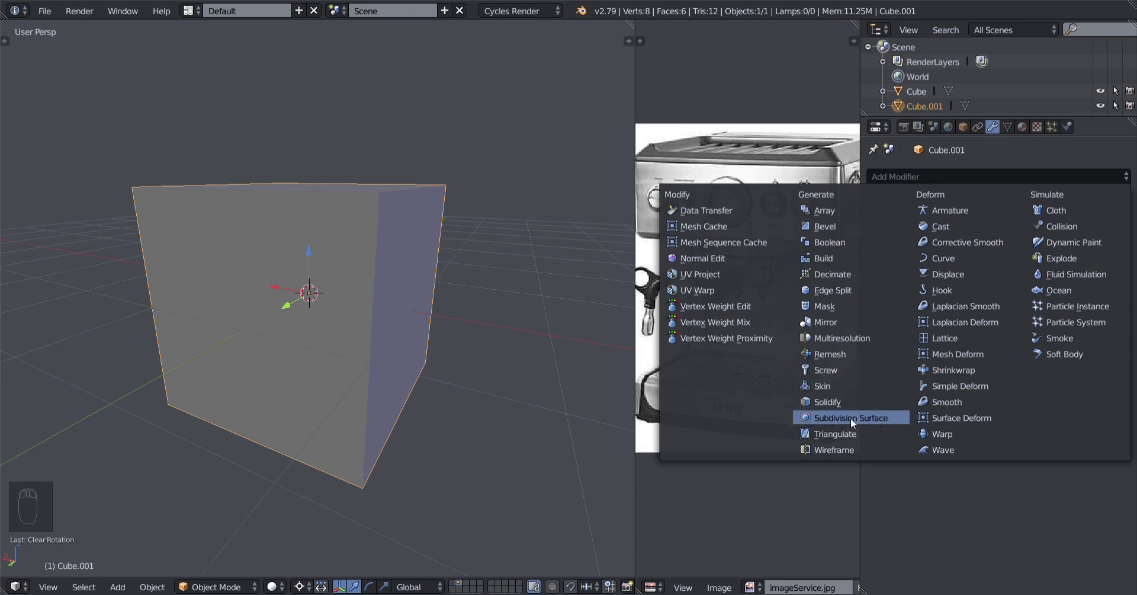
{"action": "left_click_drag", "start_coordinate": [354, 387], "coordinate": [333, 383]}
{"action": "key", "text": "z"}
{"action": "middle_click", "coordinate": [332, 382]}
{"action": "key", "text": "Tab"}
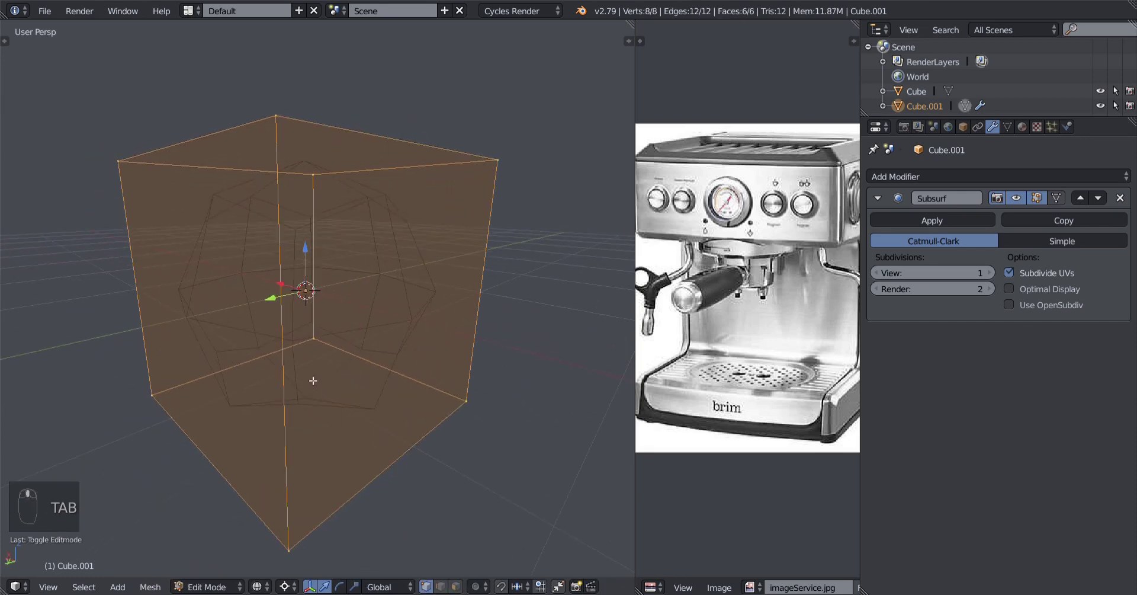
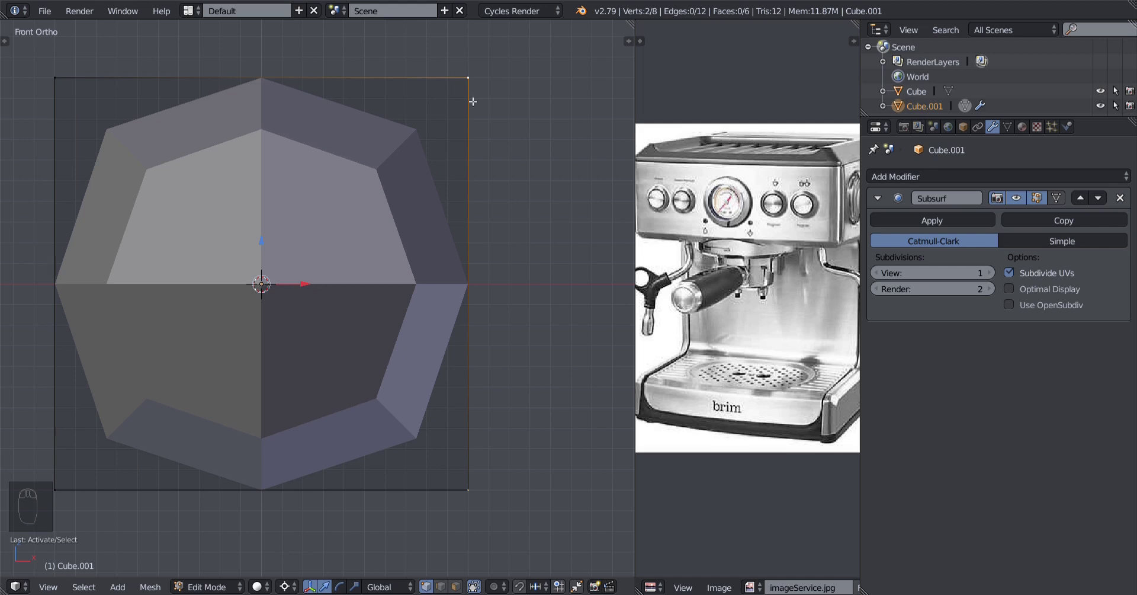
Set the Subsurf View subdivisions to 3, smoothing the cube into a near-sphere in solid shading.
{"action": "key", "text": "Tab"}
{"action": "left_click_drag", "start_coordinate": [454, 146], "coordinate": [378, 284]}
{"action": "left_click_drag", "start_coordinate": [360, 282], "coordinate": [357, 282]}
{"action": "key", "text": "KP_1"}
{"action": "middle_click", "coordinate": [356, 282]}
{"action": "middle_click", "coordinate": [369, 292]}
{"action": "key", "text": "z"}
{"action": "key", "text": "Tab"}
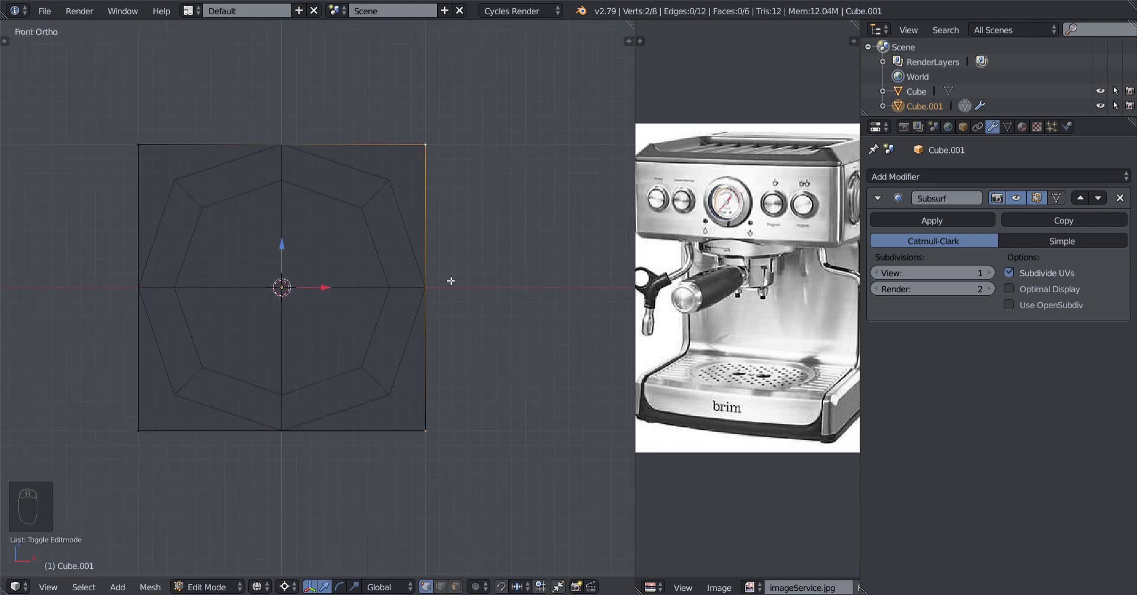
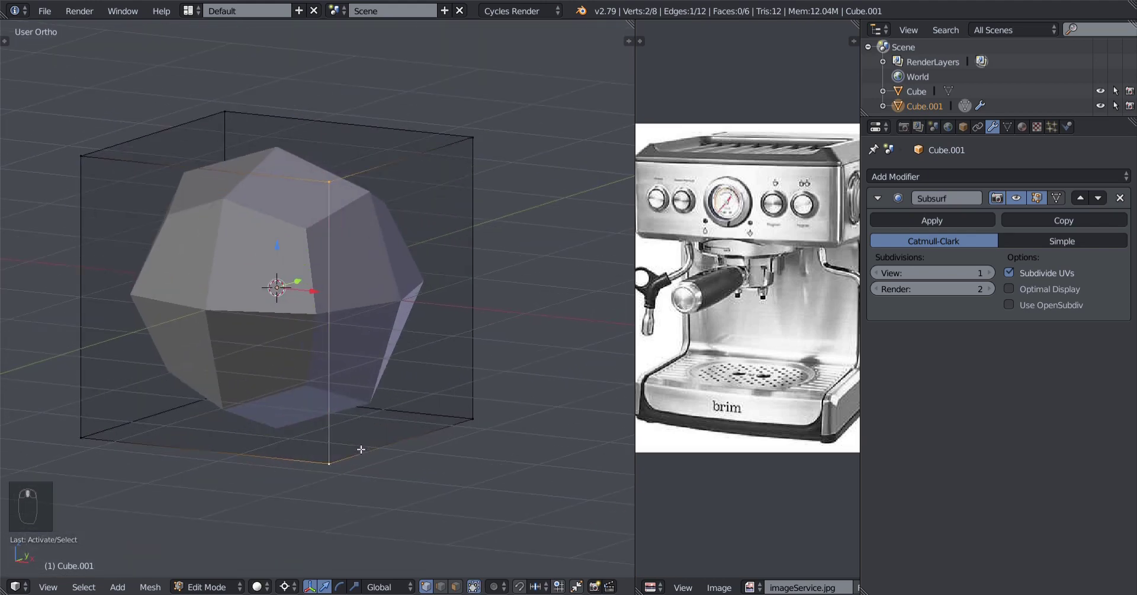
{"action": "key", "text": "Tab"}
{"action": "key", "text": "a"}
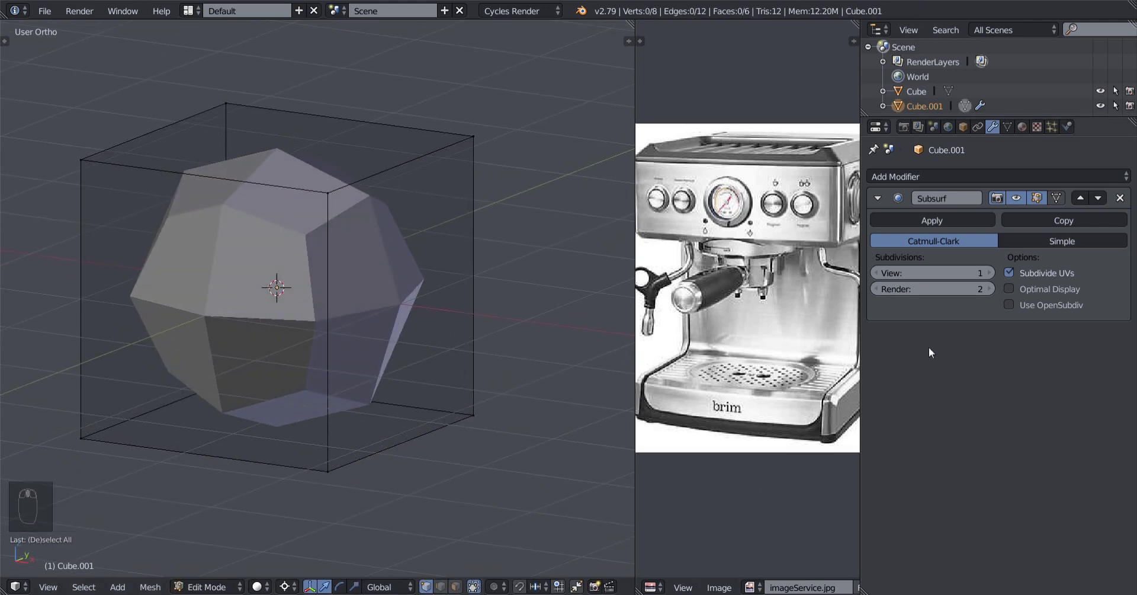
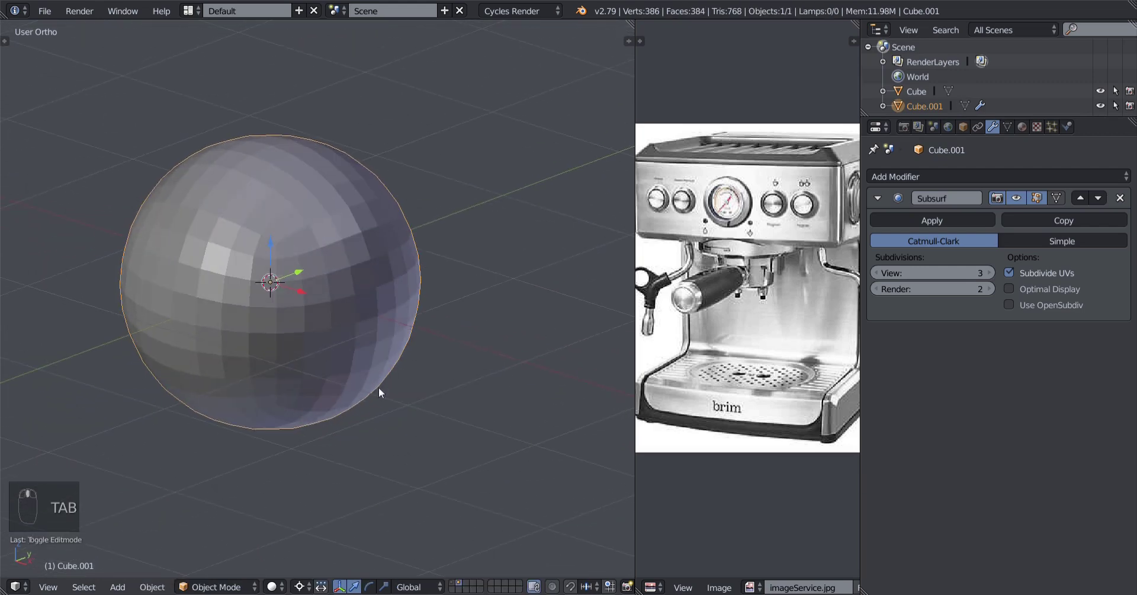
Delete the practice sphere Cube.001 and show the first layer holding the C-shaped body block.
{"action": "middle_click", "coordinate": [924, 266]}
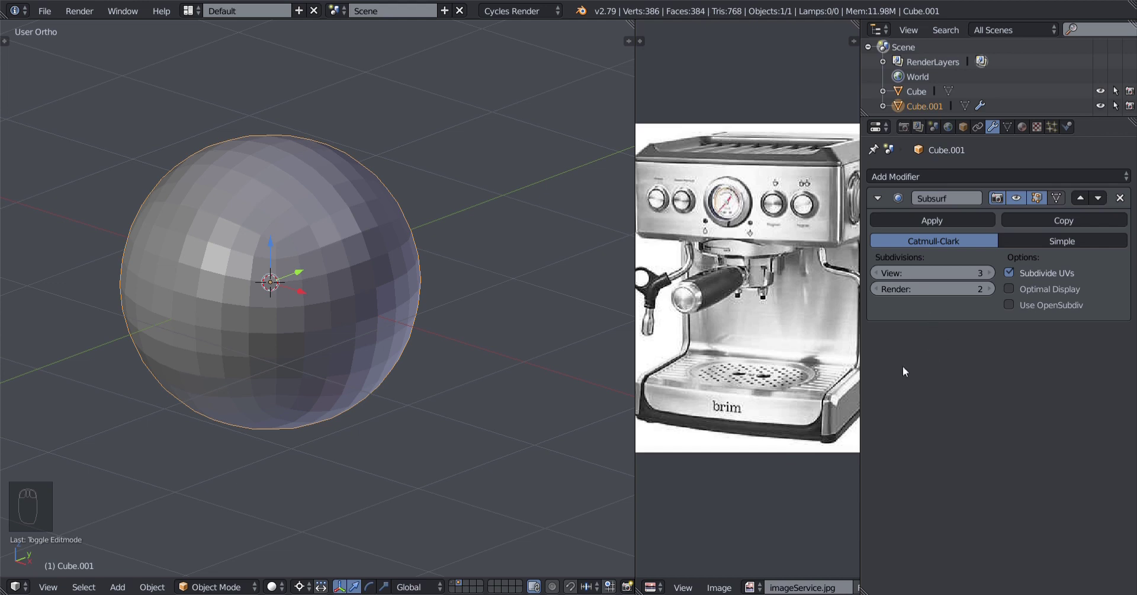
{"action": "left_click_drag", "start_coordinate": [443, 405], "coordinate": [416, 401]}
{"action": "left_click_drag", "start_coordinate": [303, 403], "coordinate": [458, 588]}
{"action": "key", "text": "x"}
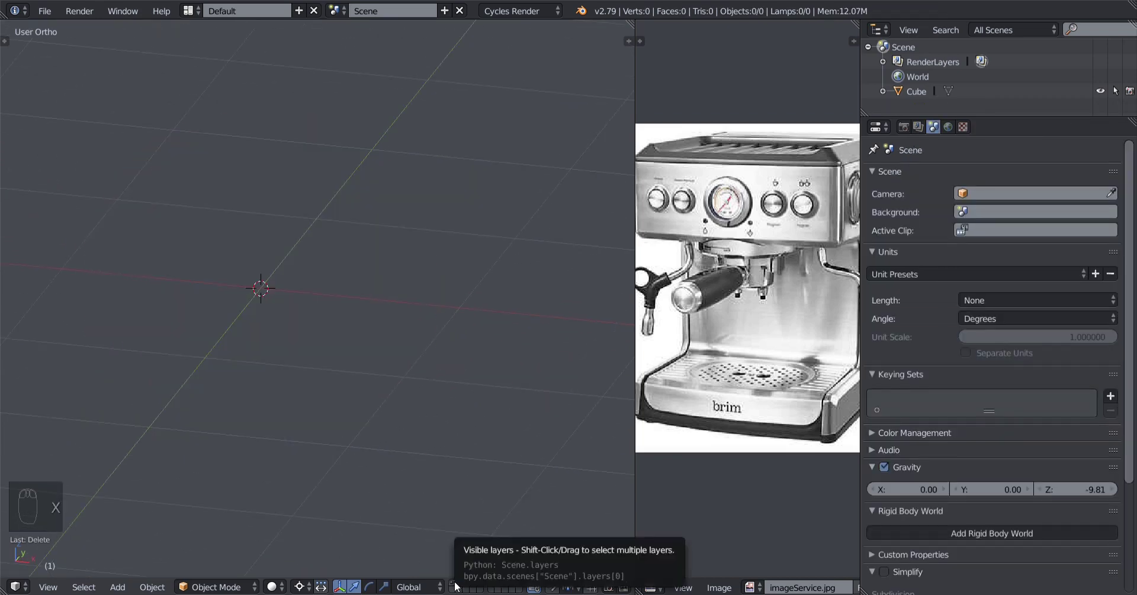
{"action": "left_click", "coordinate": [458, 585]}
{"action": "middle_click", "coordinate": [223, 438]}
{"action": "left_click_drag", "start_coordinate": [155, 370], "coordinate": [320, 384]}
Switch to perspective, select the C-shaped body Cube and bring up its Add Modifier list.
{"action": "left_click_drag", "start_coordinate": [320, 385], "coordinate": [302, 391]}
{"action": "key", "text": "KP_5"}
{"action": "middle_click", "coordinate": [322, 425]}
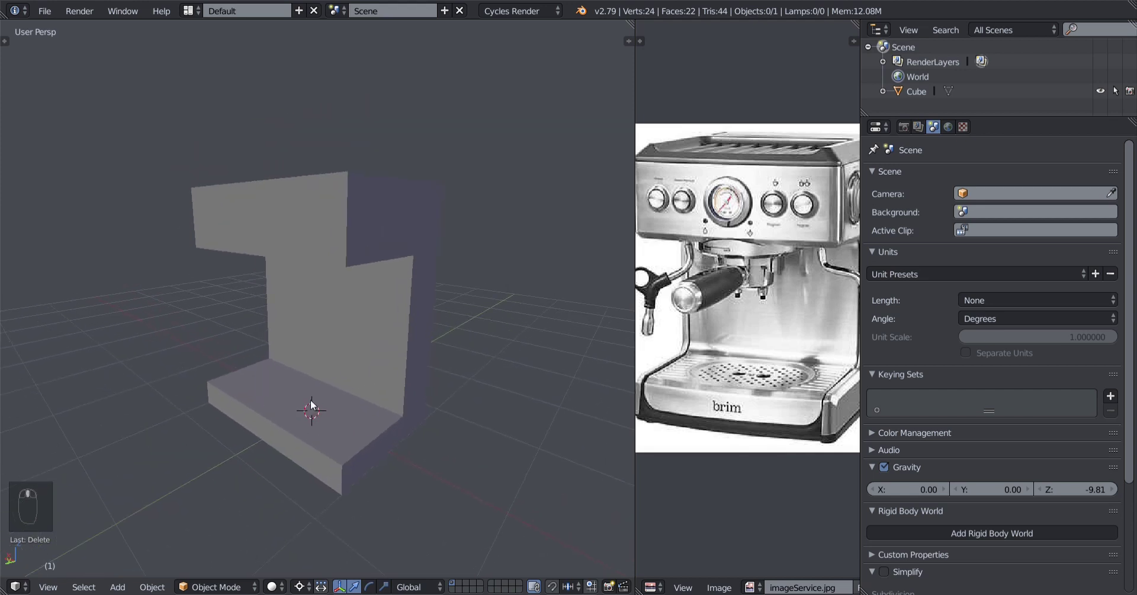
{"action": "left_click_drag", "start_coordinate": [304, 401], "coordinate": [430, 202]}
{"action": "left_click_drag", "start_coordinate": [429, 201], "coordinate": [421, 291]}
{"action": "key", "text": "a"}
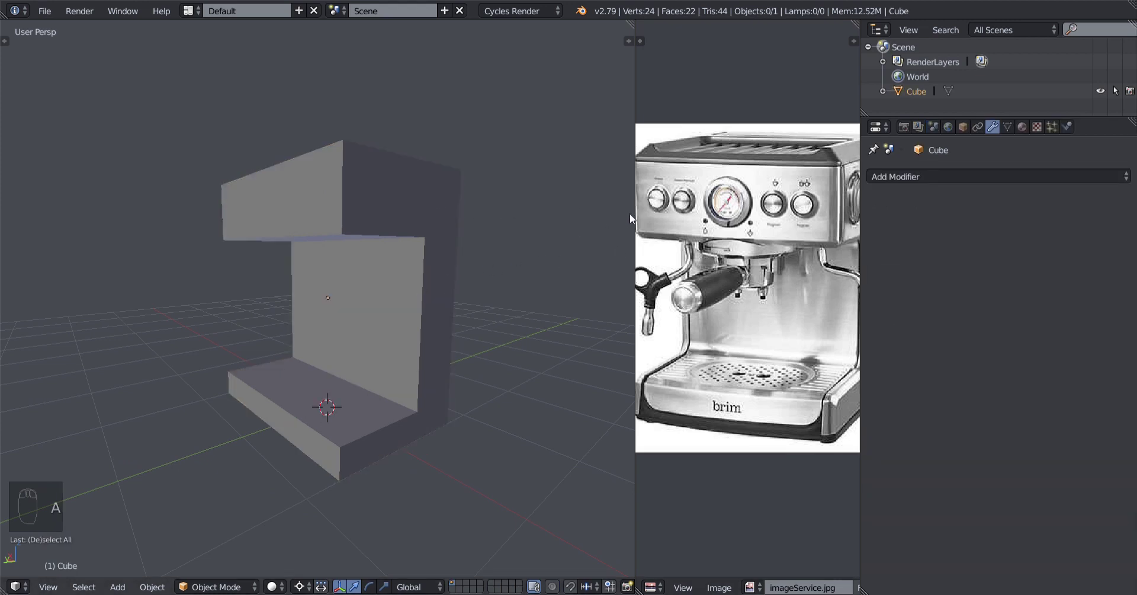
{"action": "left_click_drag", "start_coordinate": [440, 260], "coordinate": [419, 240]}
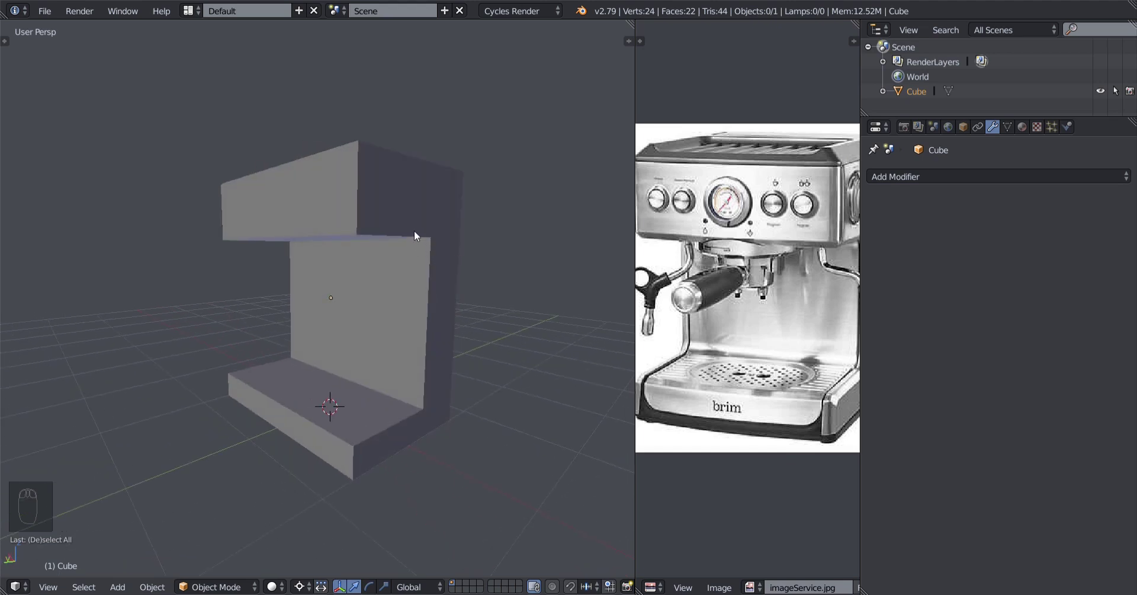
{"action": "left_click_drag", "start_coordinate": [419, 239], "coordinate": [389, 256]}
{"action": "left_click_drag", "start_coordinate": [398, 249], "coordinate": [390, 257]}
{"action": "left_click_drag", "start_coordinate": [390, 257], "coordinate": [399, 278]}
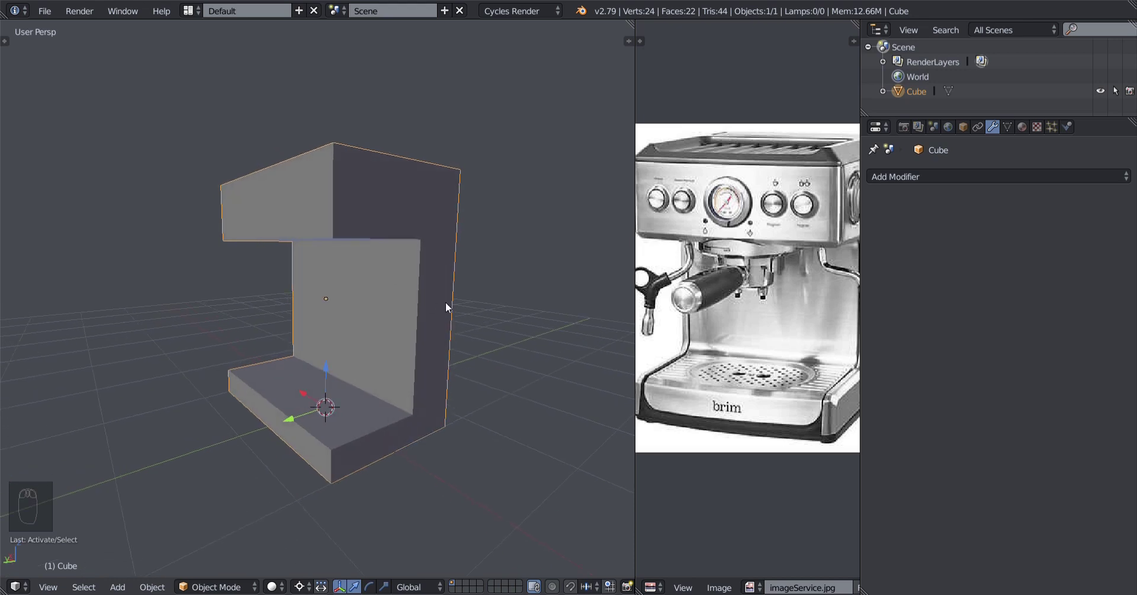
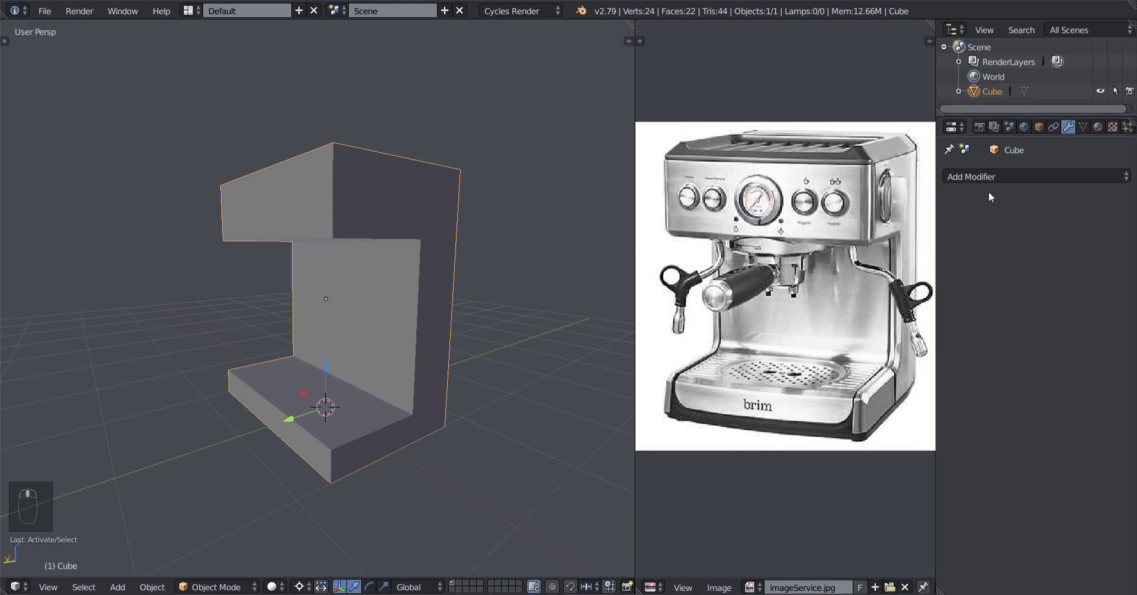
Give the body a Subdivision Surface modifier at View level 2 and inspect the rounded form.
{"action": "left_click_drag", "start_coordinate": [1011, 187], "coordinate": [886, 425]}
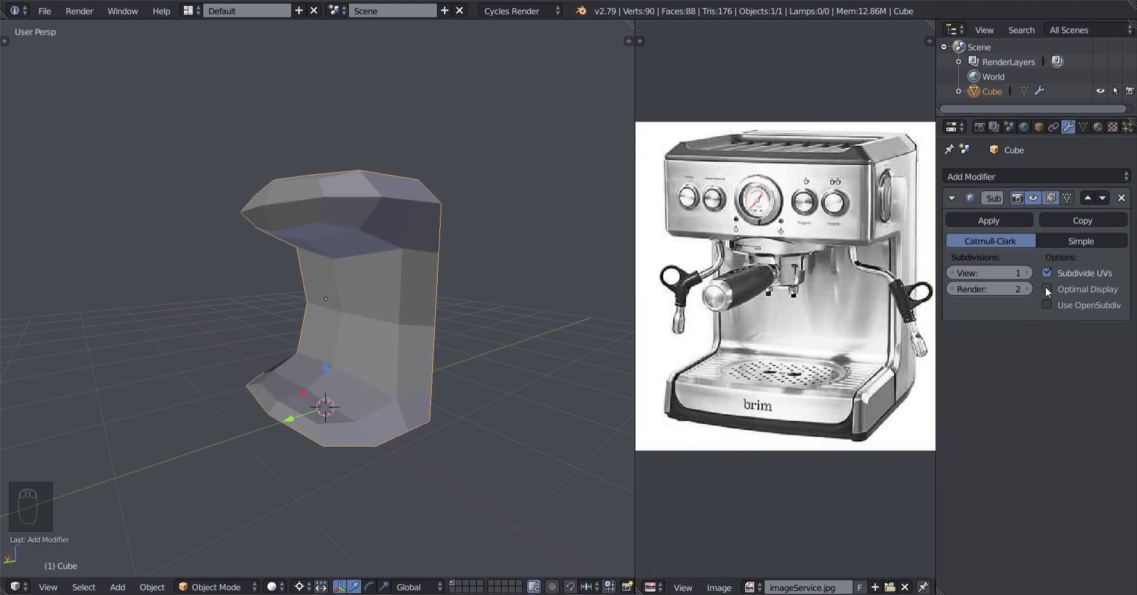
{"action": "left_click_drag", "start_coordinate": [1040, 276], "coordinate": [466, 376]}
{"action": "middle_click", "coordinate": [467, 376]}
{"action": "left_click", "coordinate": [456, 370]}
{"action": "right_click", "coordinate": [455, 369]}
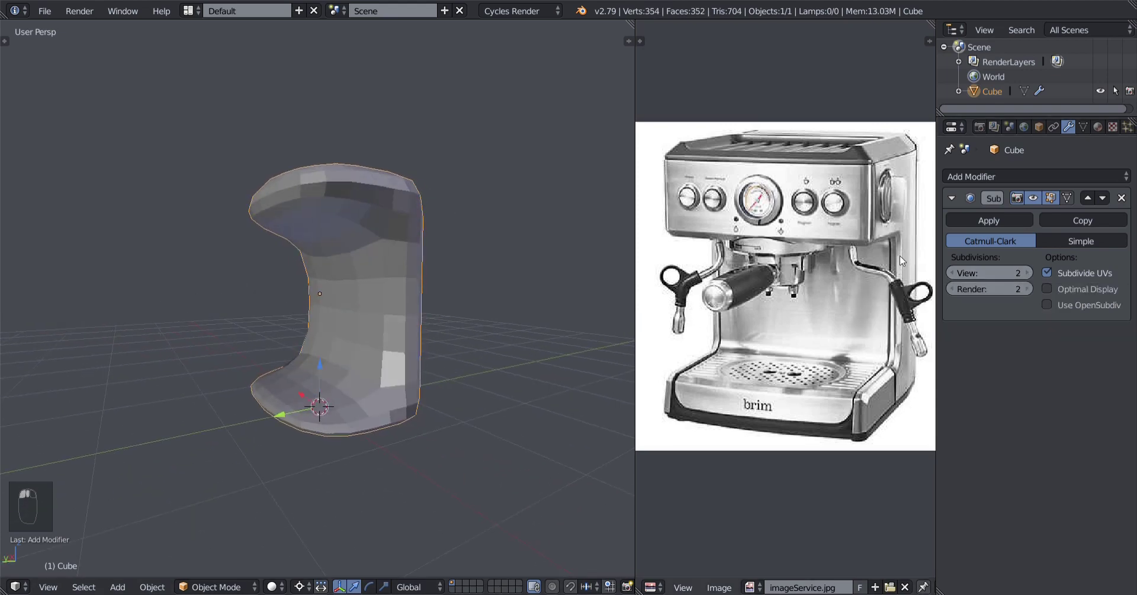
{"action": "middle_click", "coordinate": [956, 265]}
{"action": "left_click_drag", "start_coordinate": [360, 303], "coordinate": [862, 282]}
{"action": "left_click_drag", "start_coordinate": [395, 317], "coordinate": [720, 372]}
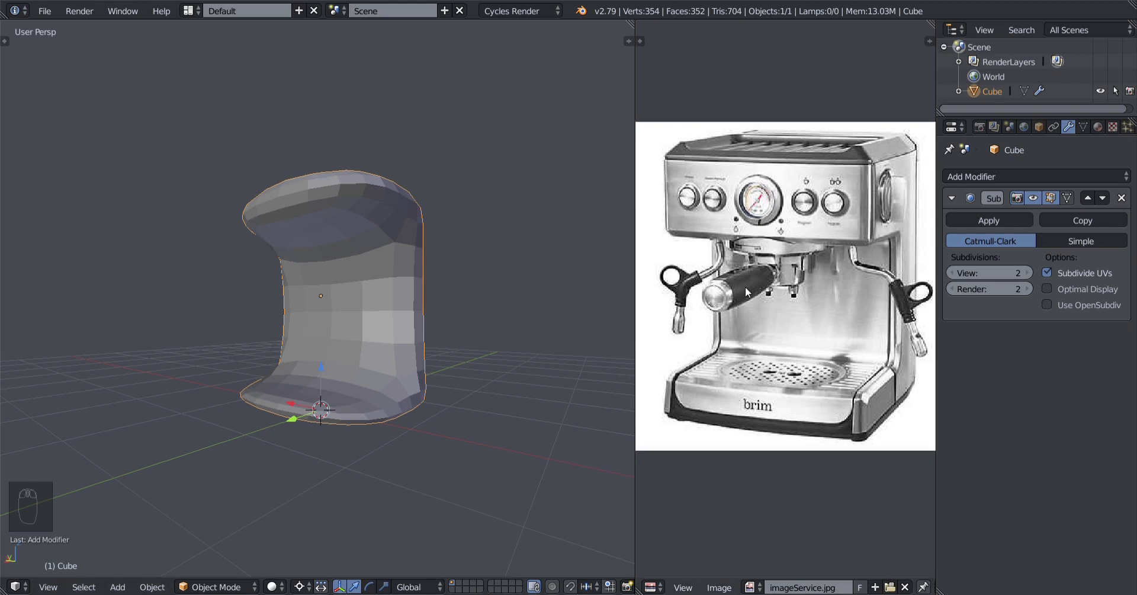
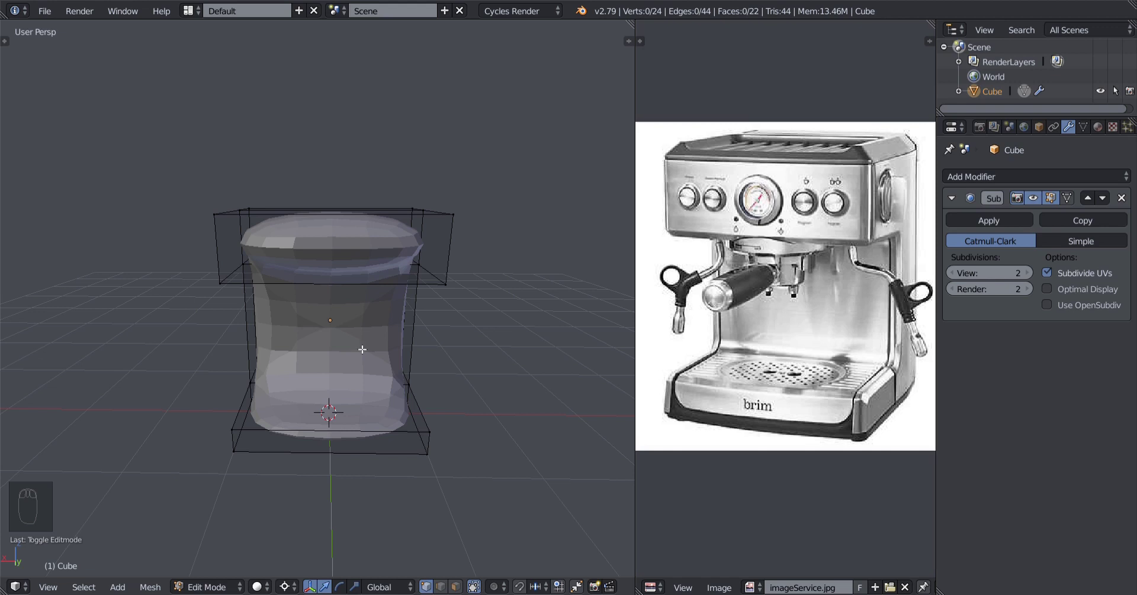
Add loop cuts with Ctrl+R, return to Object Mode and set Origin to Geometry.
{"action": "key", "text": "ctrl+r"}
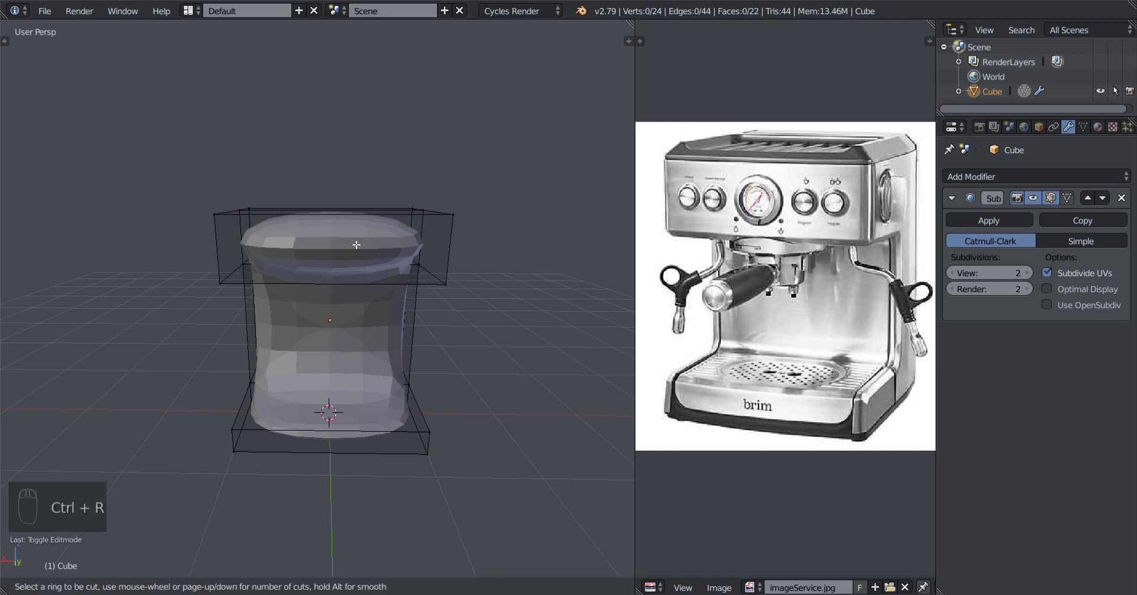
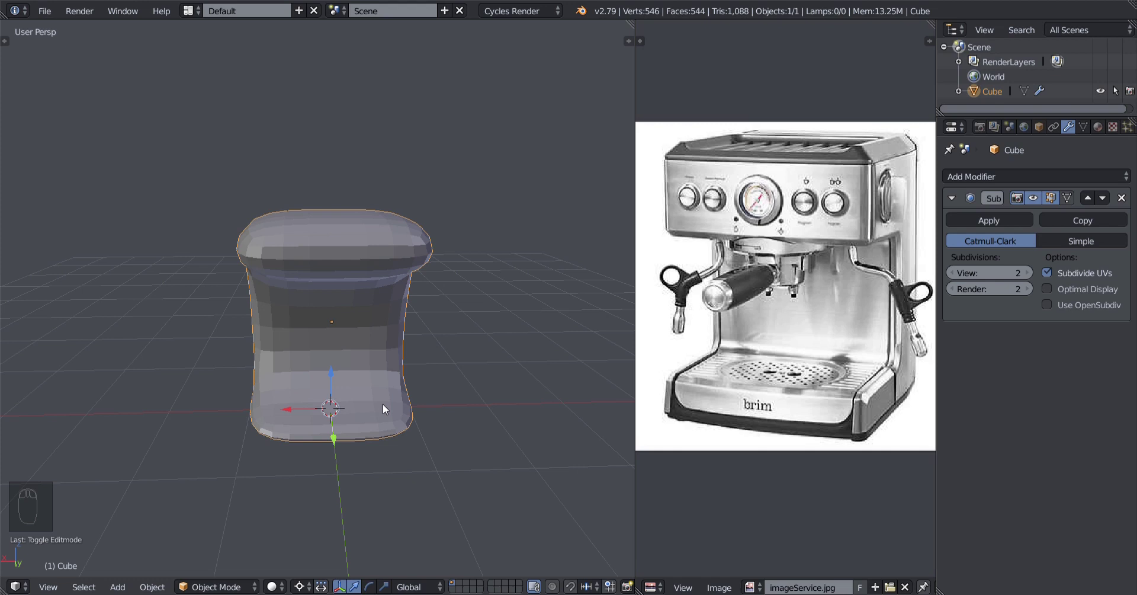
{"action": "key", "text": "ctrl+shift+alt+c"}
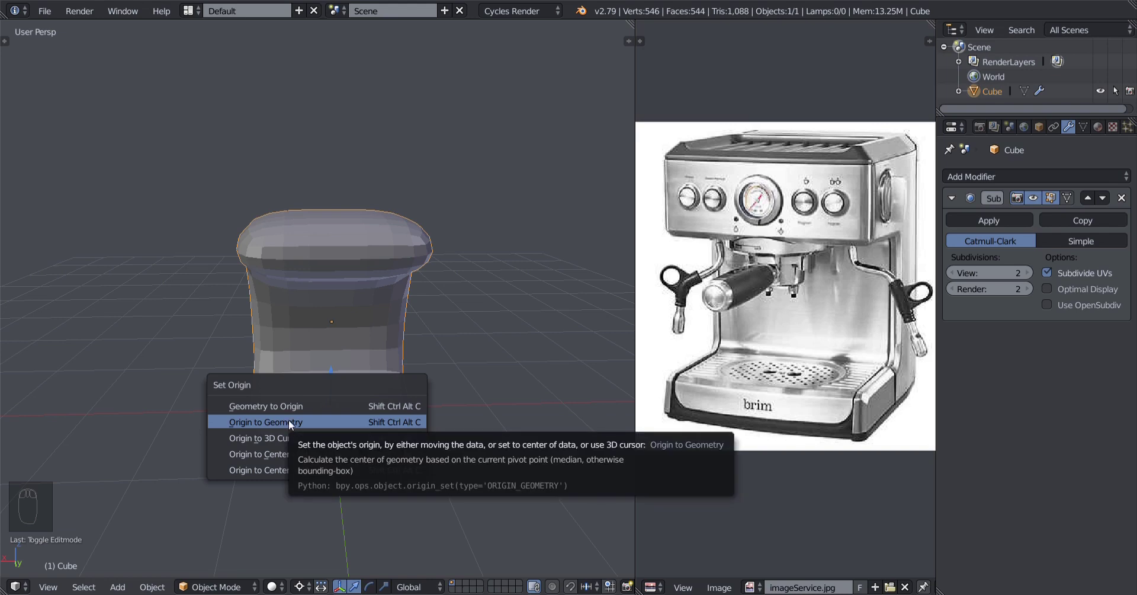
{"action": "left_click_drag", "start_coordinate": [405, 437], "coordinate": [408, 430]}
{"action": "left_click_drag", "start_coordinate": [292, 419], "coordinate": [351, 377]}
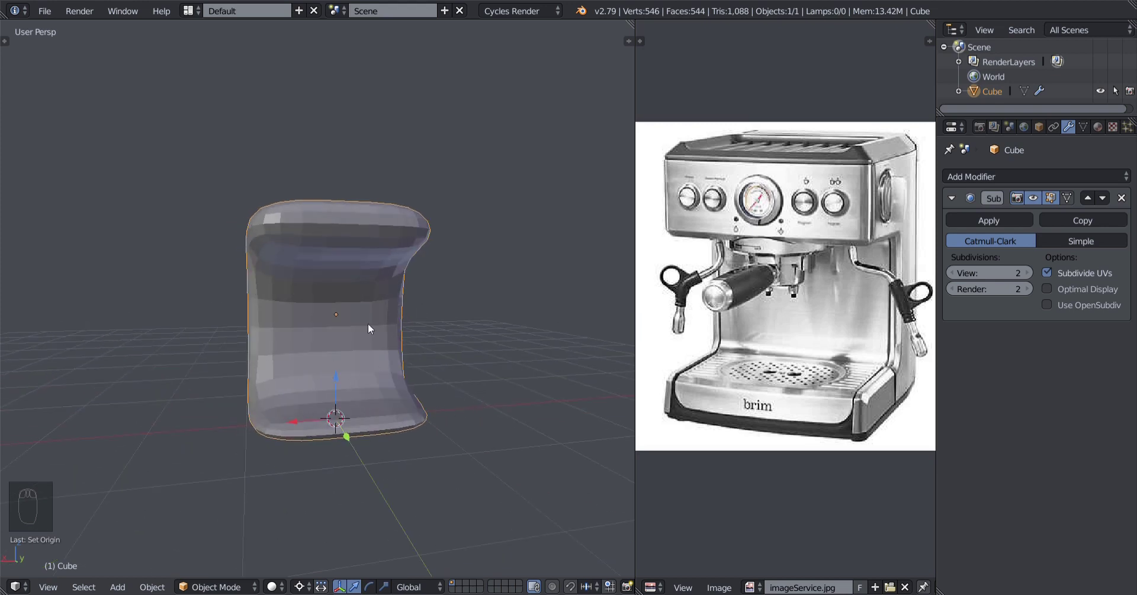
Nudge the view while the body's cage is open for adding an edge loop.
{"action": "left_click_drag", "start_coordinate": [345, 392], "coordinate": [352, 376]}
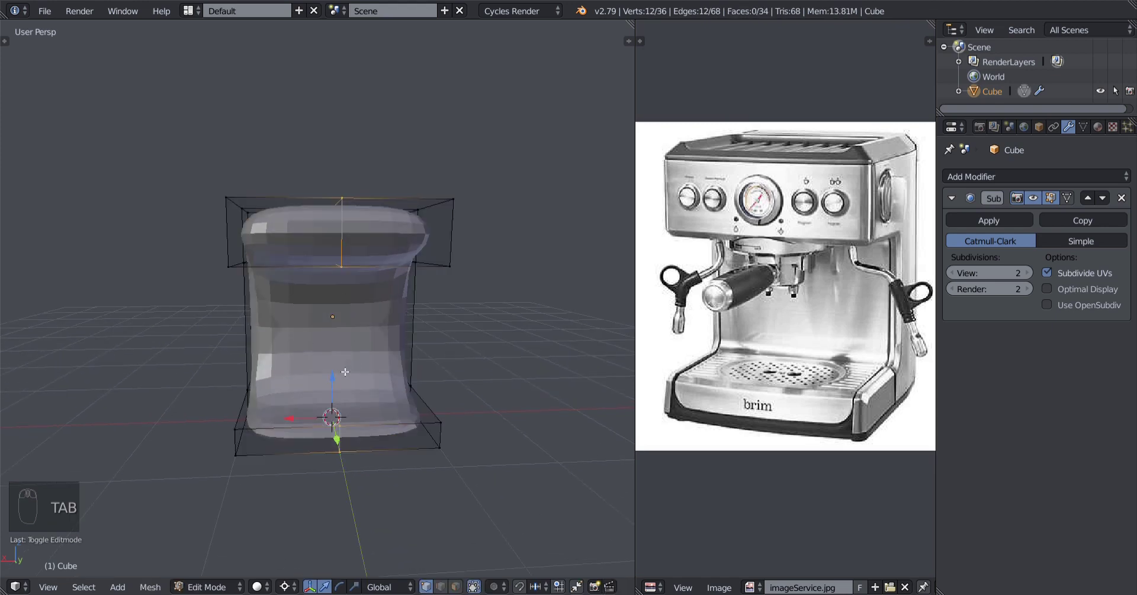
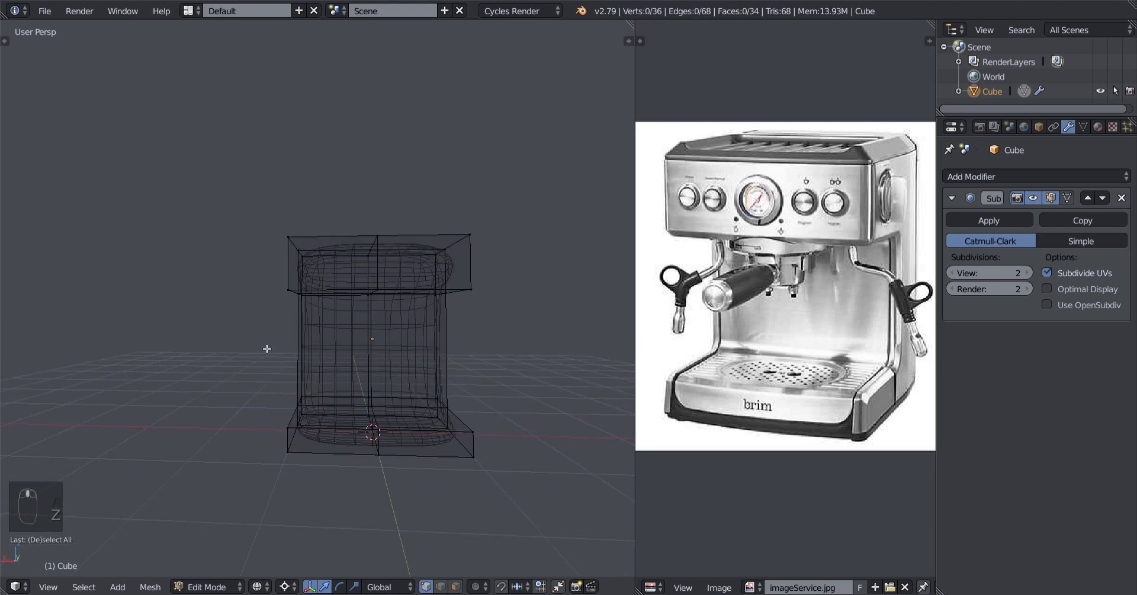
Add a Mirror modifier on X so the half body becomes a full symmetric shape.
{"action": "key", "text": "b"}
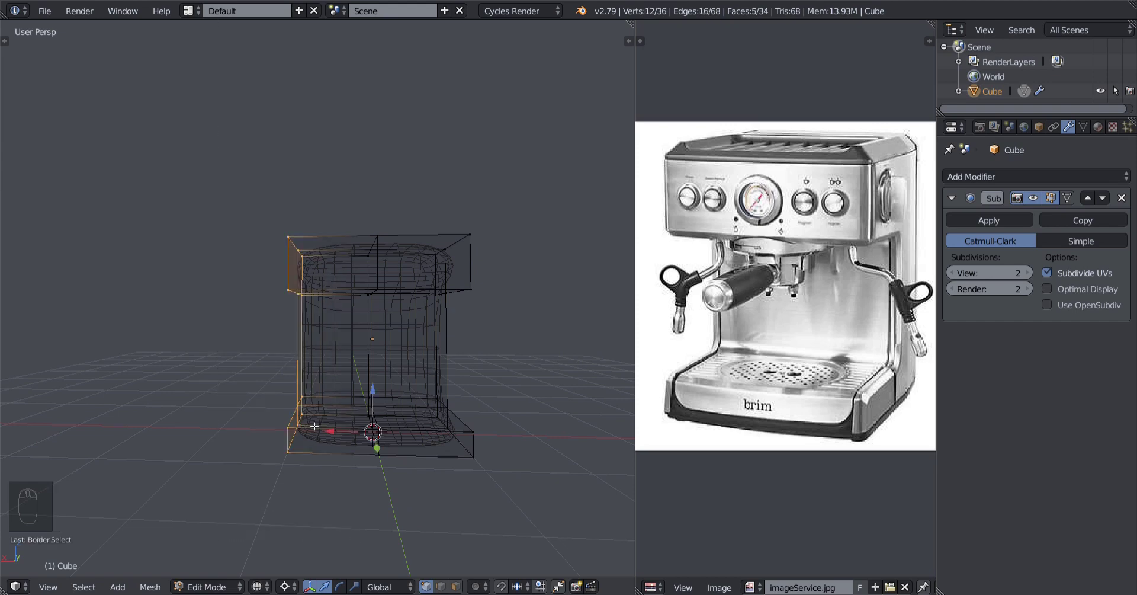
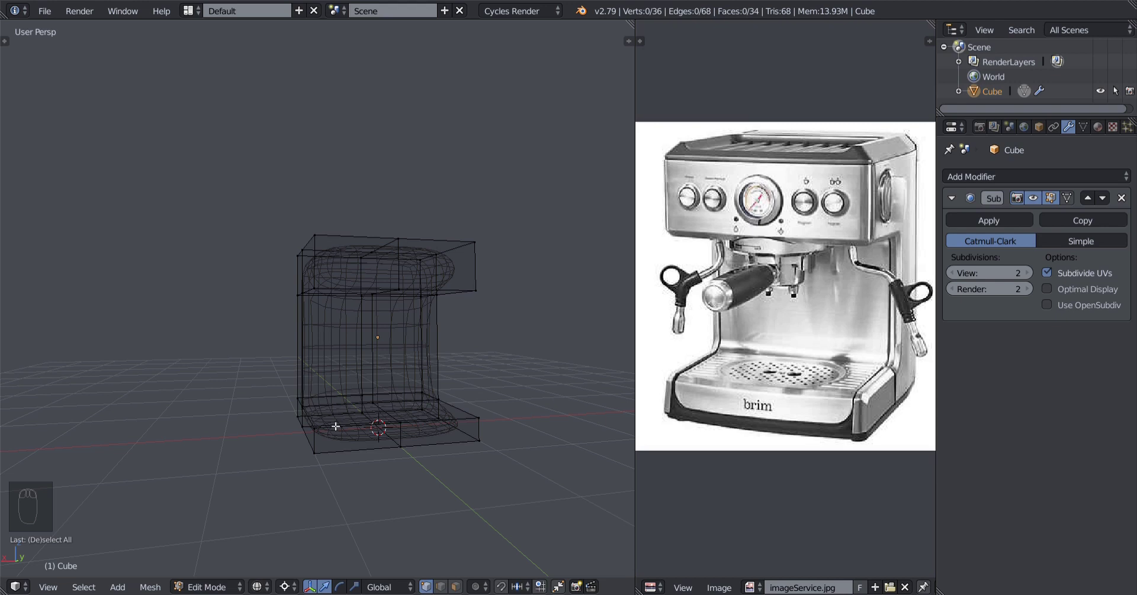
{"action": "key", "text": "c"}
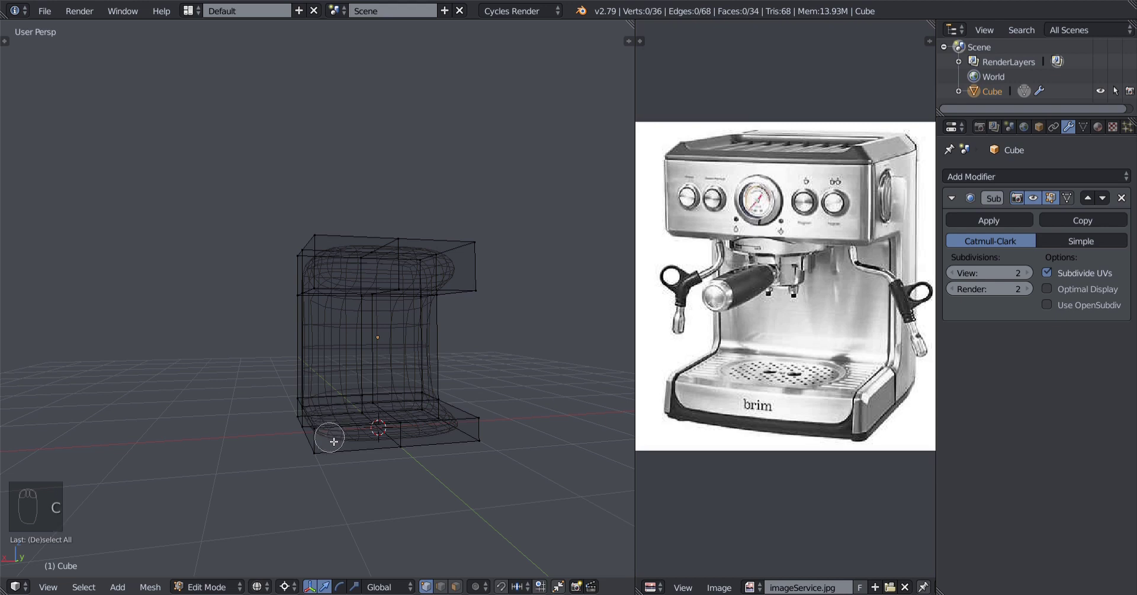
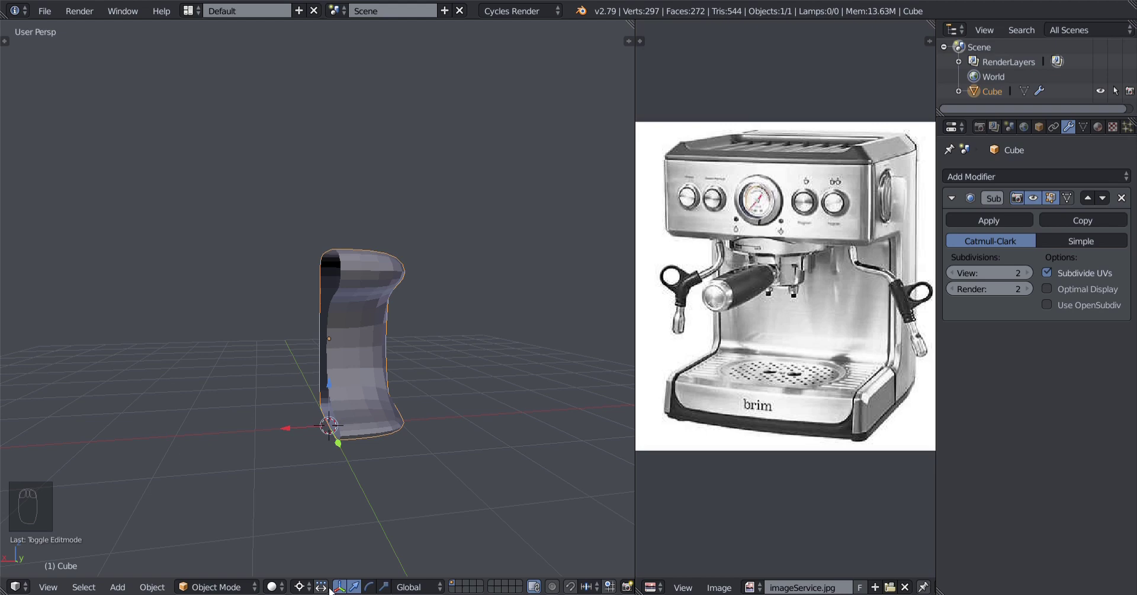
{"action": "left_click_drag", "start_coordinate": [1005, 186], "coordinate": [490, 361]}
{"action": "left_click_drag", "start_coordinate": [464, 359], "coordinate": [436, 356]}
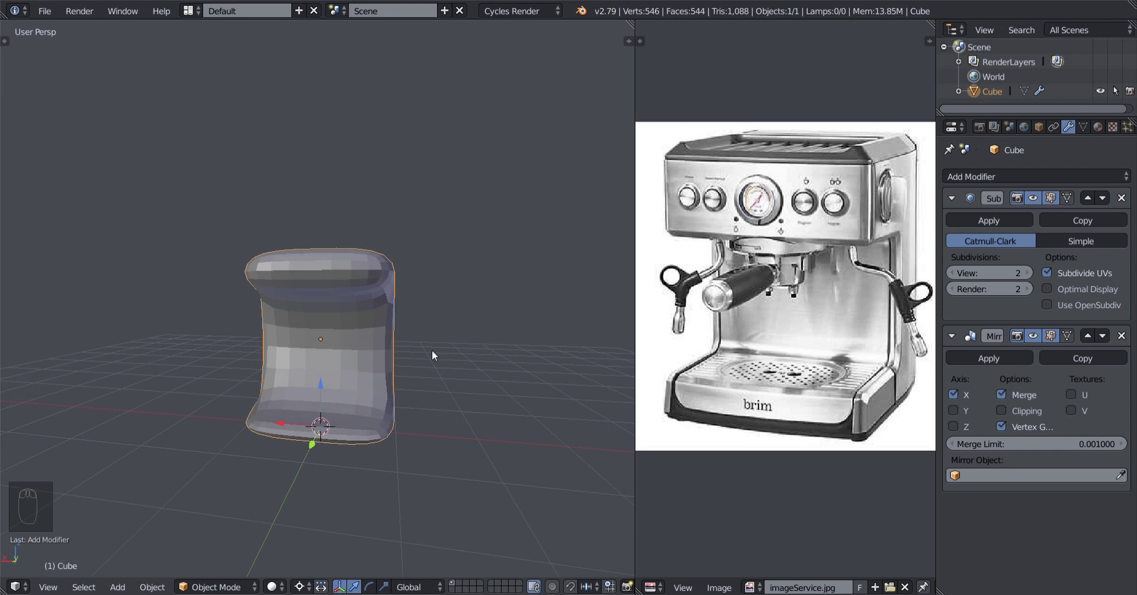
Return to Edit Mode to work on the mirrored body's cage vertices.
{"action": "key", "text": "Tab"}
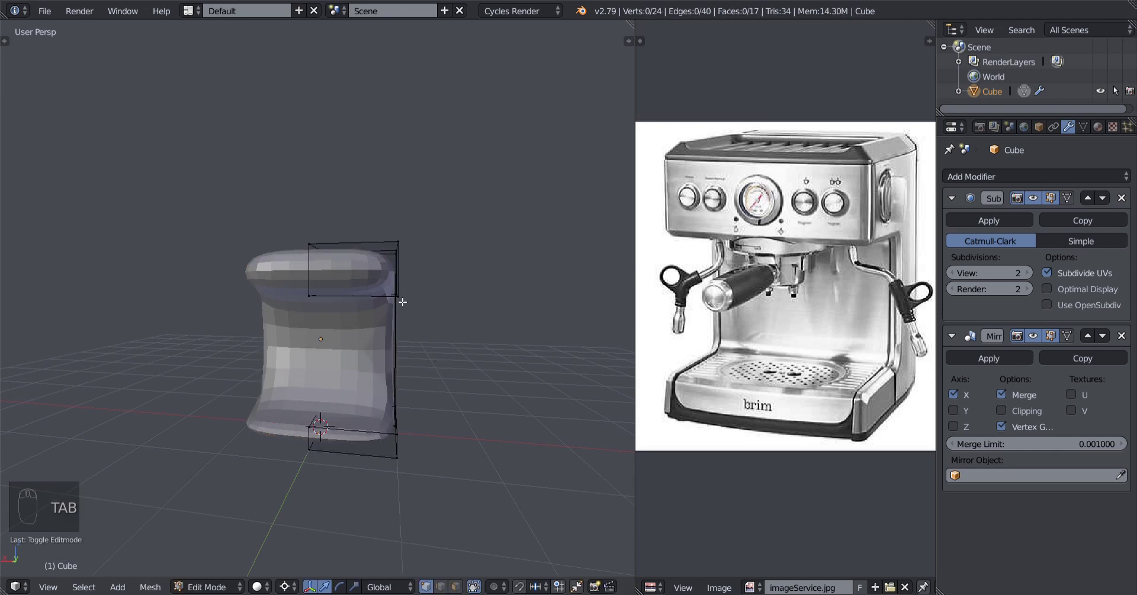
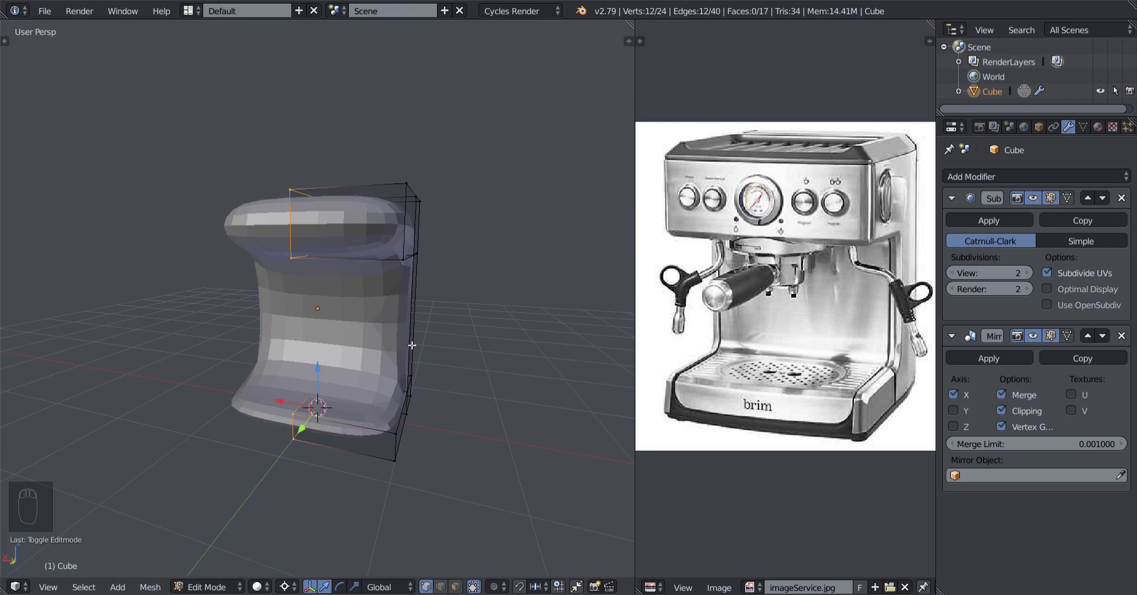
Shape the top centre into a notch and preview the smoothed open-ended shell in Object Mode.
{"action": "left_click_drag", "start_coordinate": [1034, 176], "coordinate": [1034, 176]}
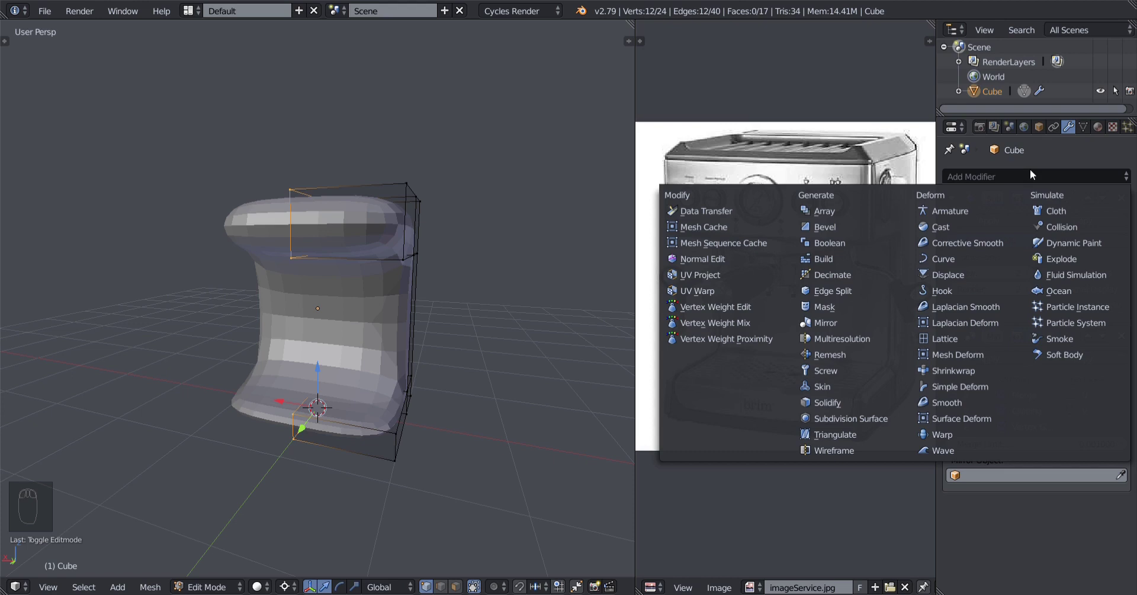
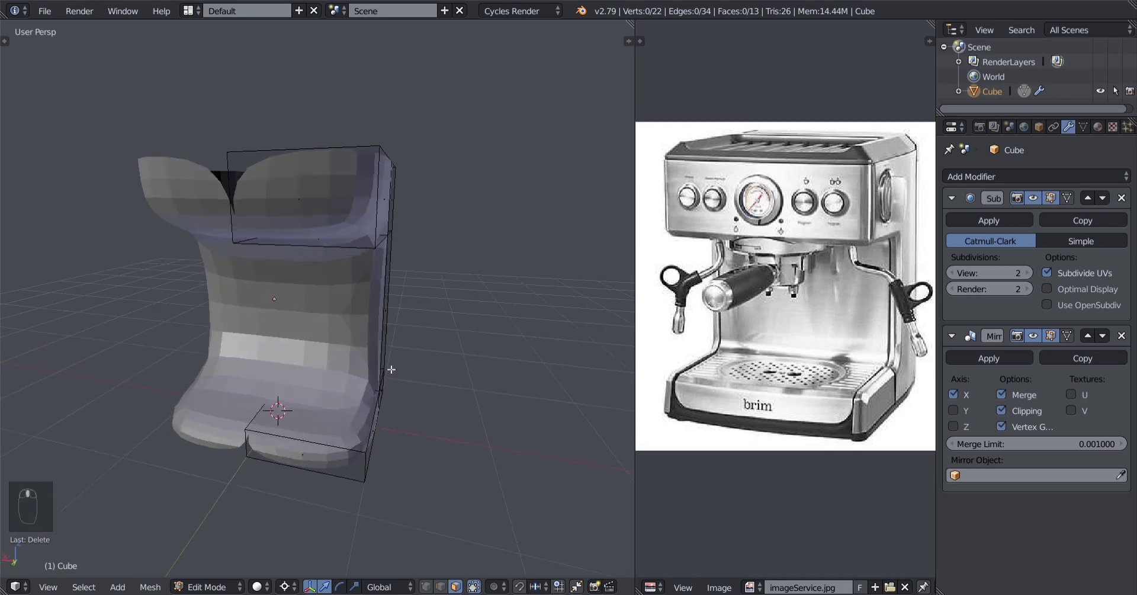
{"action": "key", "text": "Tab"}
Widen the two top lobes around the notch, toggling Edit Mode and orbiting to check the form.
{"action": "middle_click", "coordinate": [370, 344]}
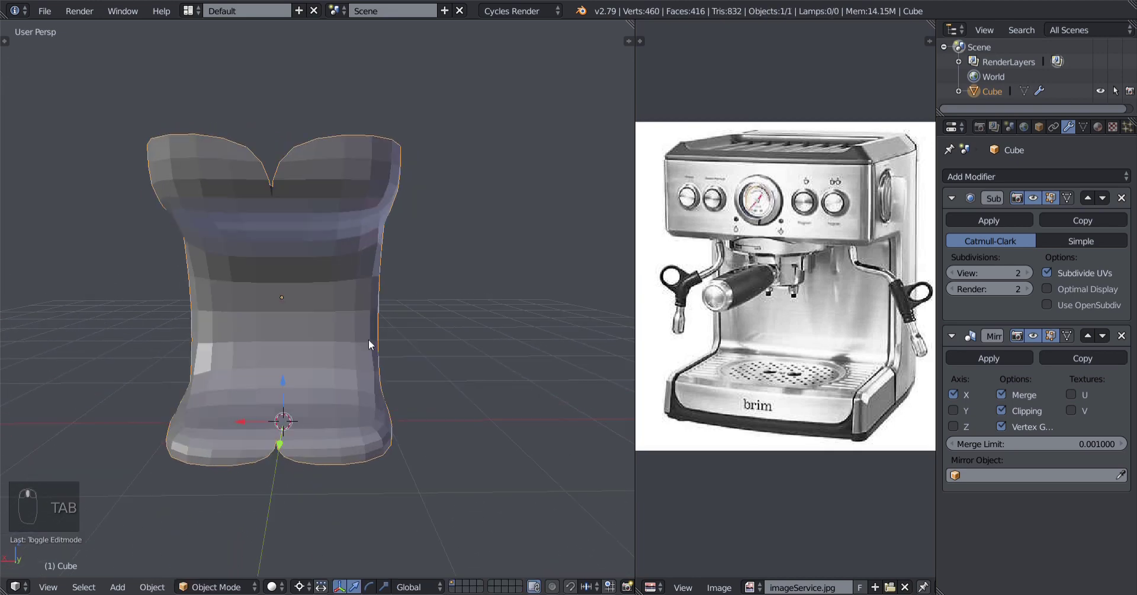
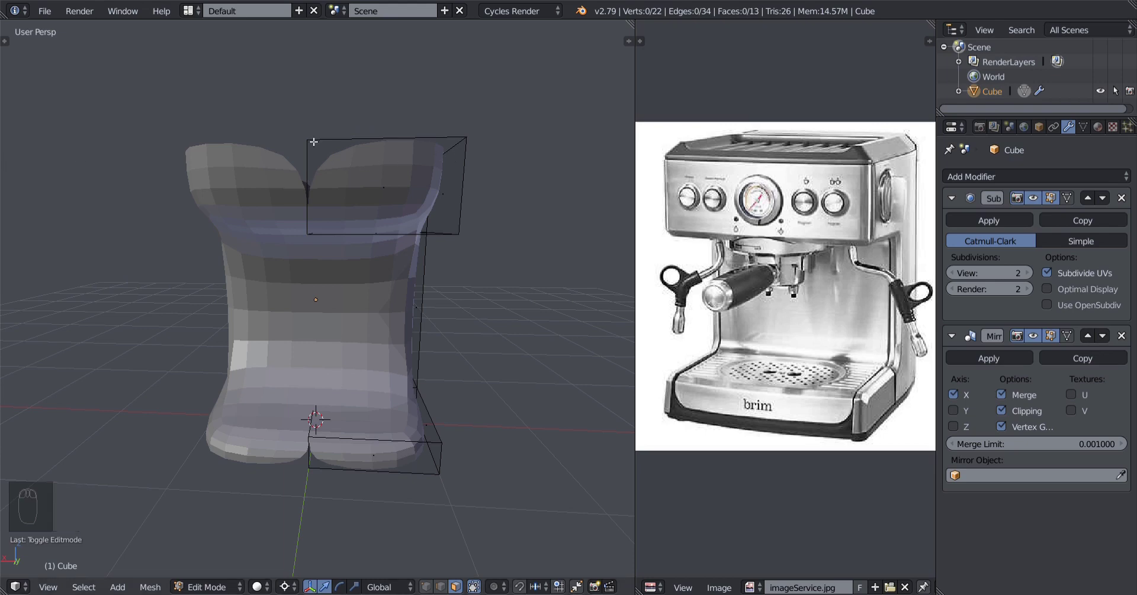
{"action": "key", "text": "Tab"}
{"action": "left_click_drag", "start_coordinate": [329, 240], "coordinate": [1043, 211]}
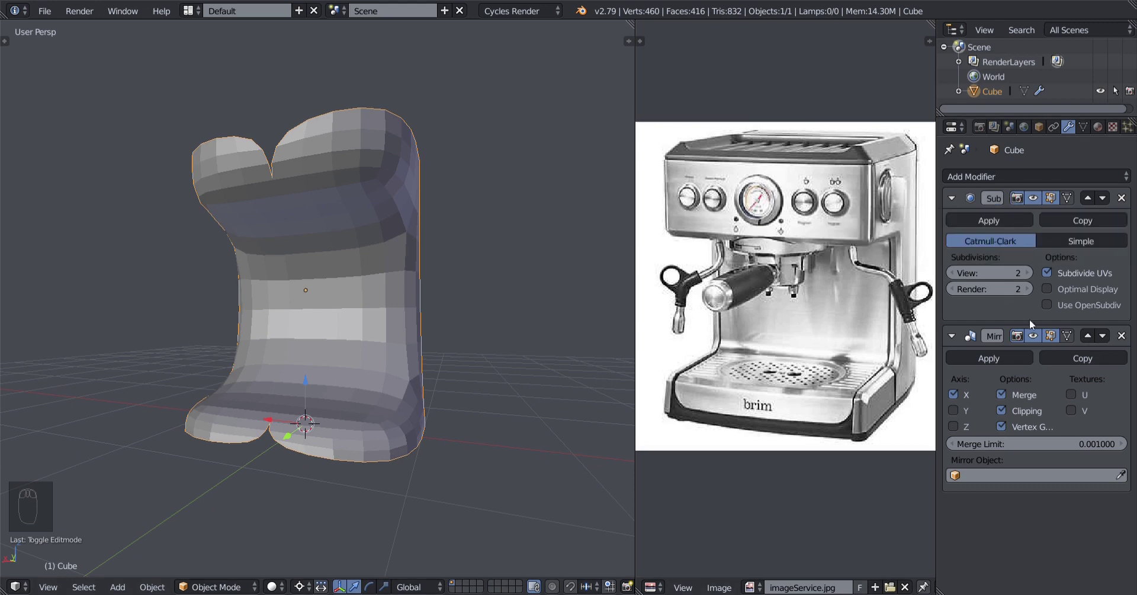
{"action": "left_click_drag", "start_coordinate": [383, 245], "coordinate": [324, 178]}
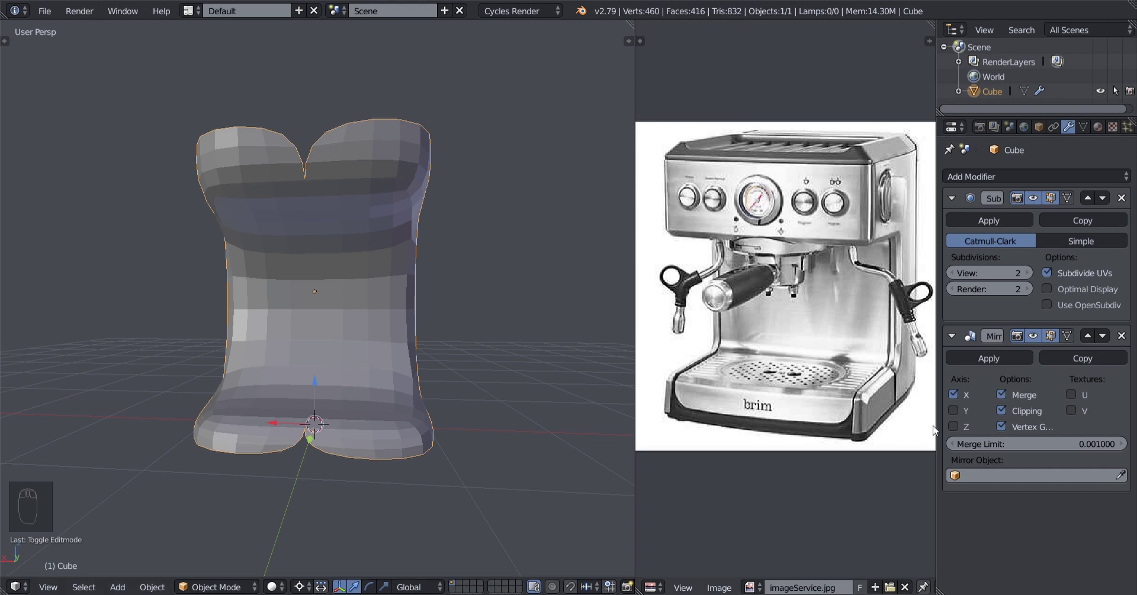
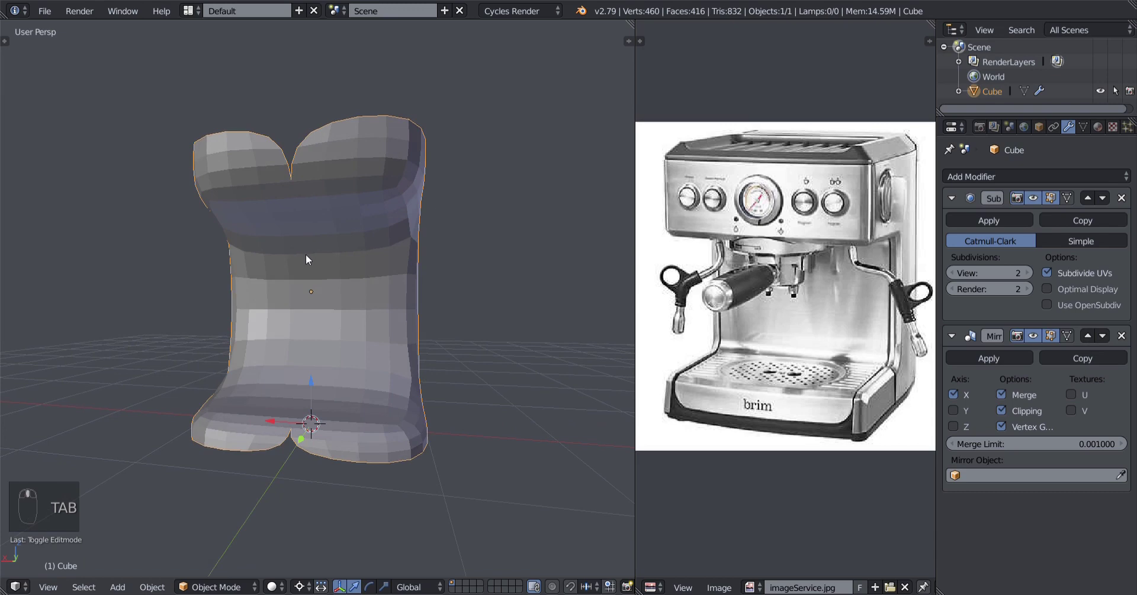
{"action": "key", "text": "Tab"}
{"action": "key", "text": "Tab"}
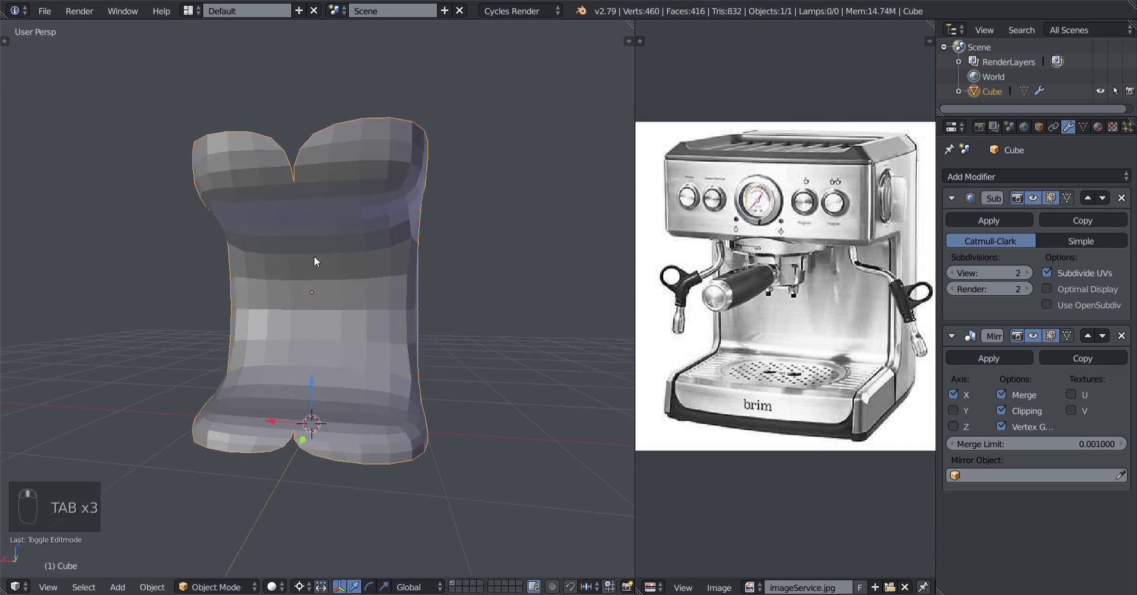
{"action": "left_click_drag", "start_coordinate": [297, 247], "coordinate": [313, 188]}
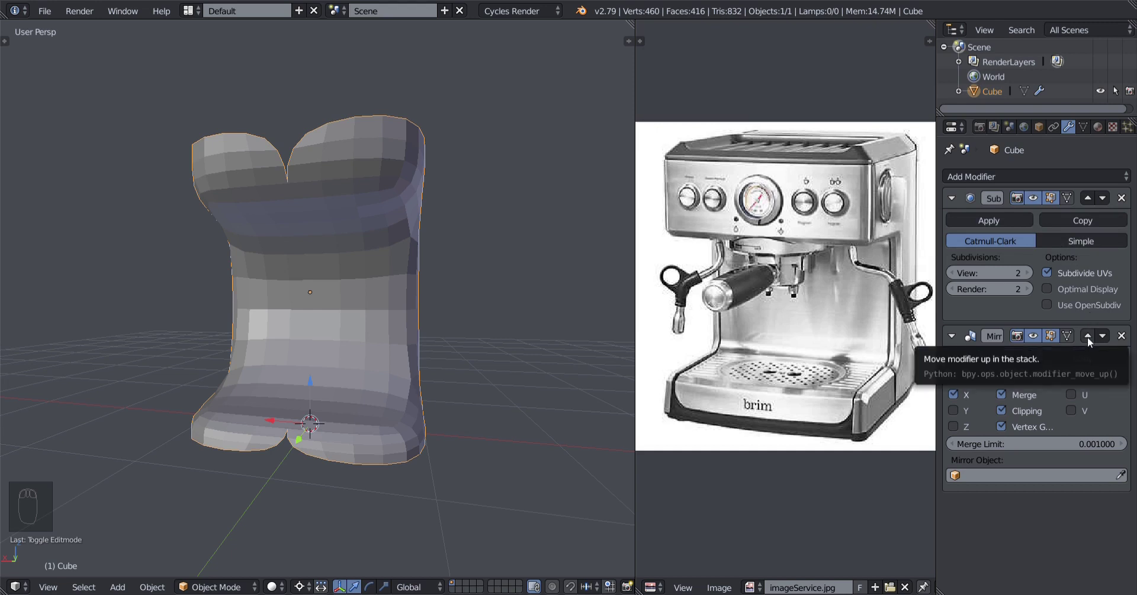
Move Subdivision Surface above Mirror in the stack and inspect the resulting top seam.
{"action": "left_click", "coordinate": [1092, 345]}
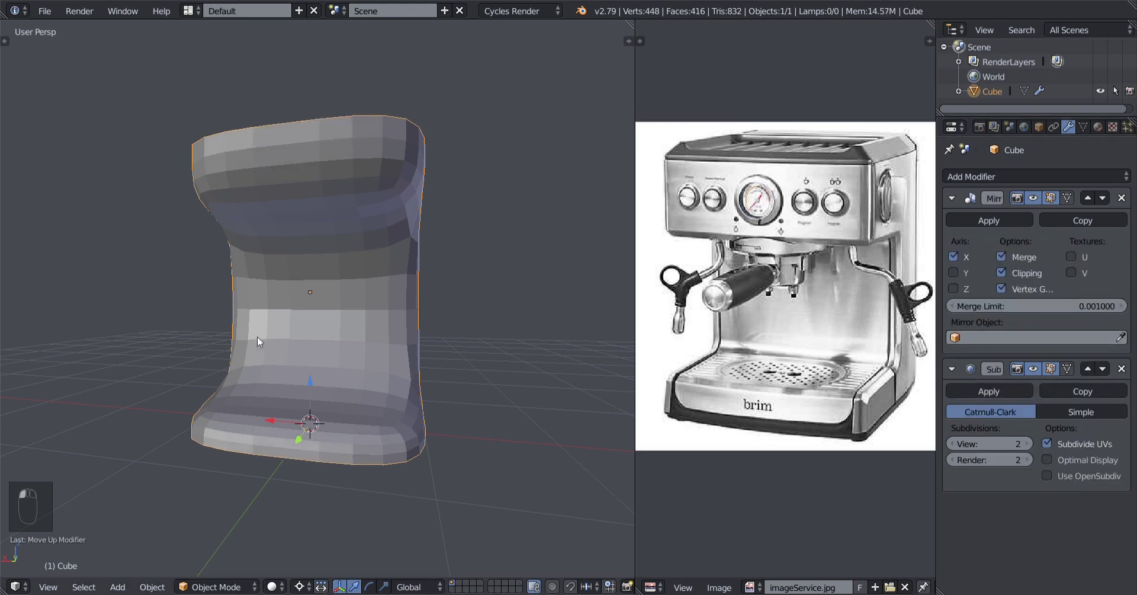
{"action": "left_click_drag", "start_coordinate": [353, 370], "coordinate": [270, 158]}
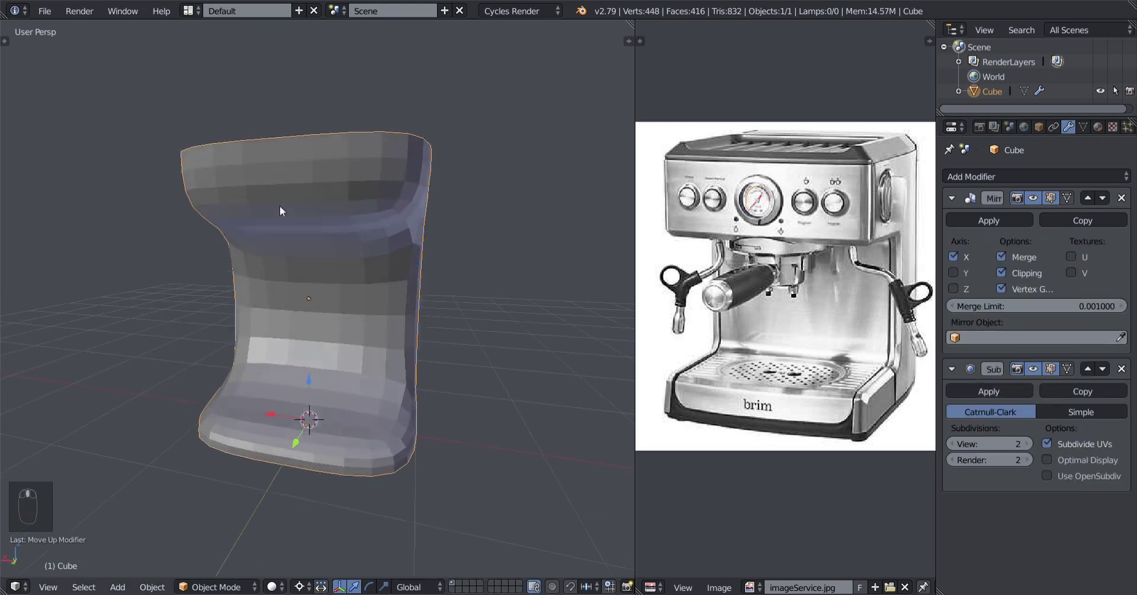
{"action": "key", "text": "Tab"}
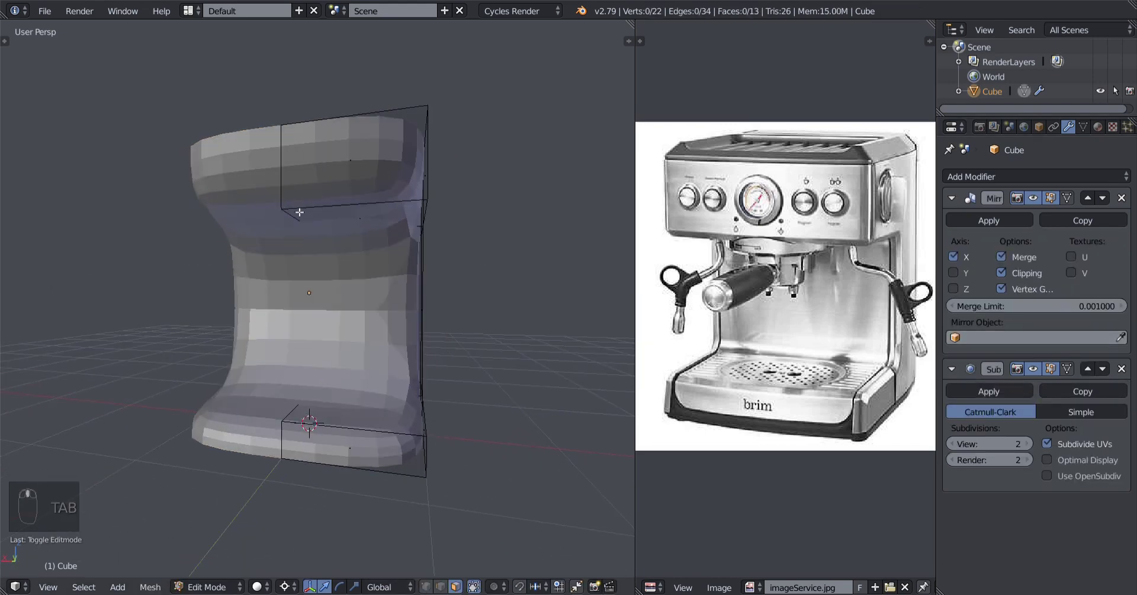
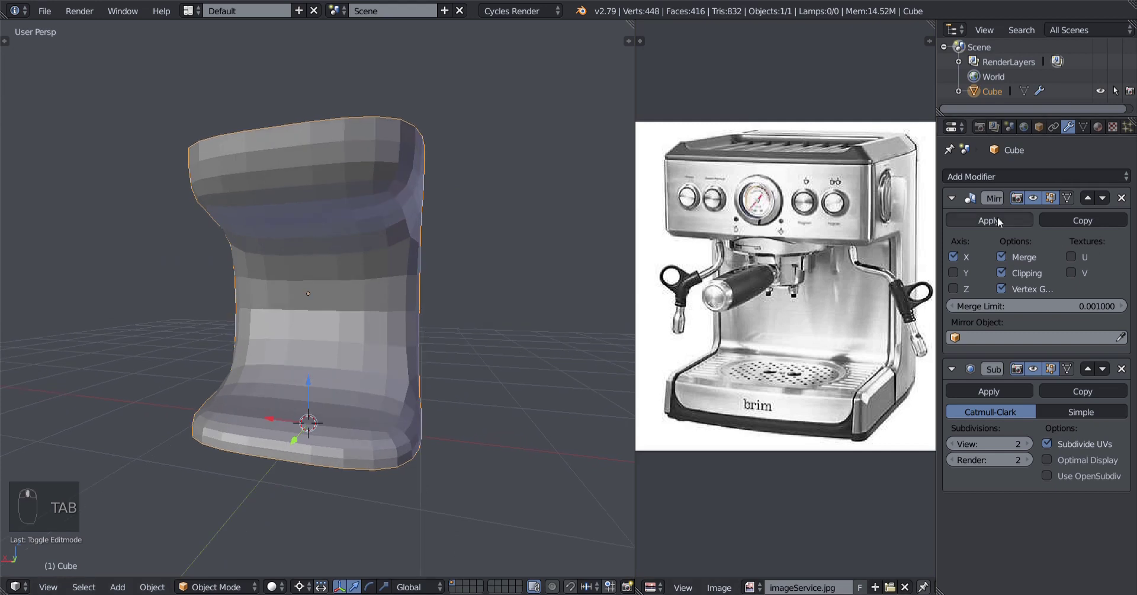
{"action": "middle_click", "coordinate": [1057, 186]}
{"action": "left_click_drag", "start_coordinate": [553, 252], "coordinate": [1082, 204]}
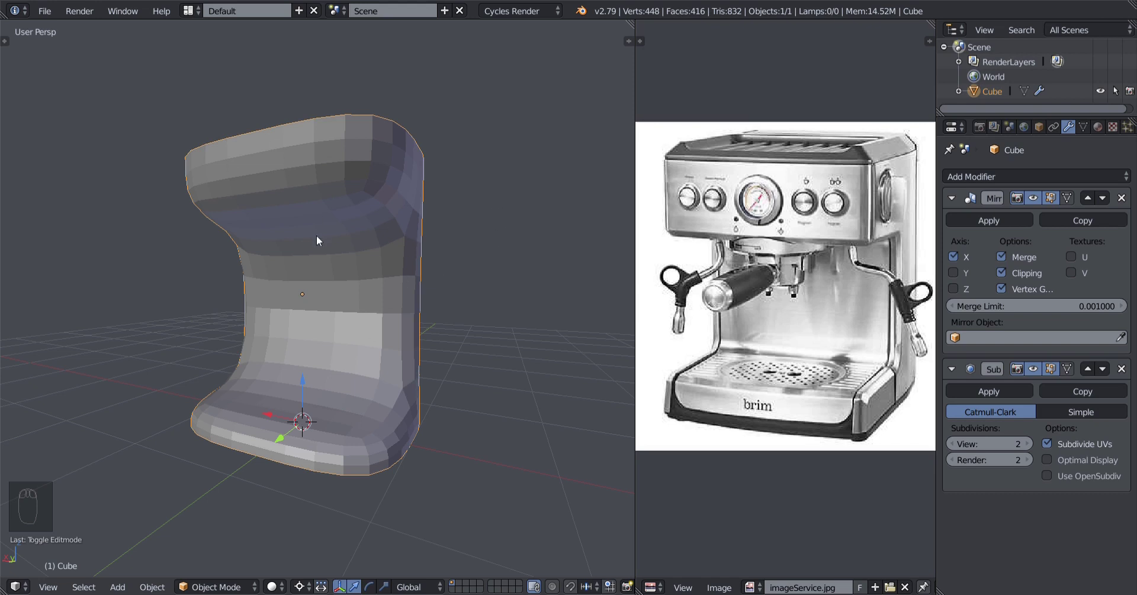
Orbit around the shell, toggling Edit Mode, to examine the notch along the top centre.
{"action": "left_click_drag", "start_coordinate": [352, 249], "coordinate": [944, 360]}
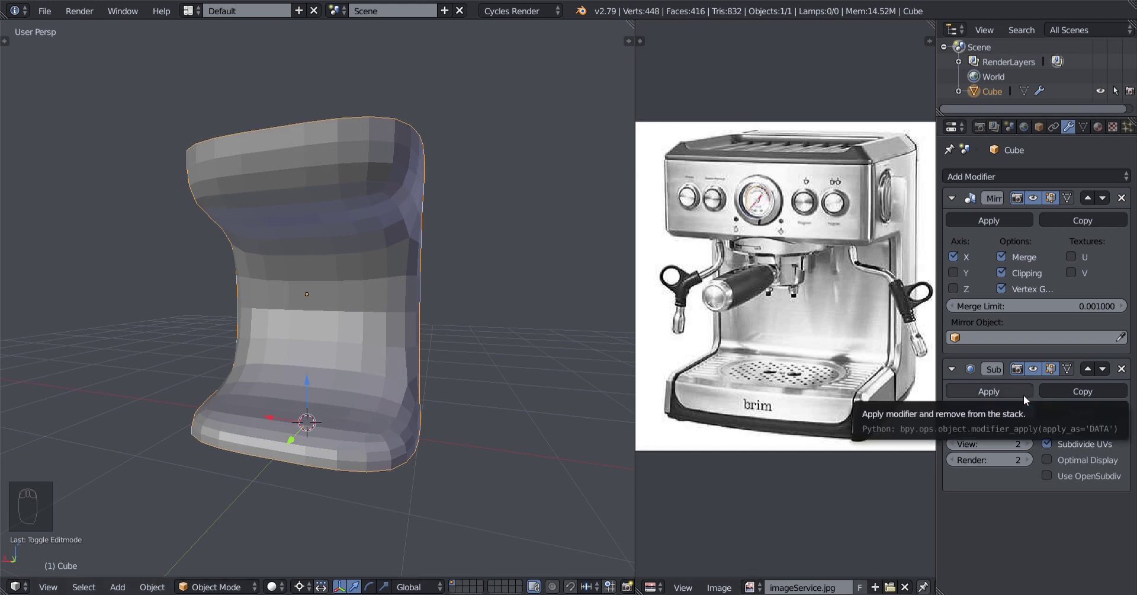
{"action": "middle_click", "coordinate": [499, 363]}
{"action": "left_click_drag", "start_coordinate": [463, 363], "coordinate": [1032, 206]}
{"action": "left_click_drag", "start_coordinate": [1032, 207], "coordinate": [432, 321]}
{"action": "left_click_drag", "start_coordinate": [462, 307], "coordinate": [438, 323]}
{"action": "right_click", "coordinate": [439, 323]}
{"action": "left_click_drag", "start_coordinate": [432, 322], "coordinate": [1088, 401]}
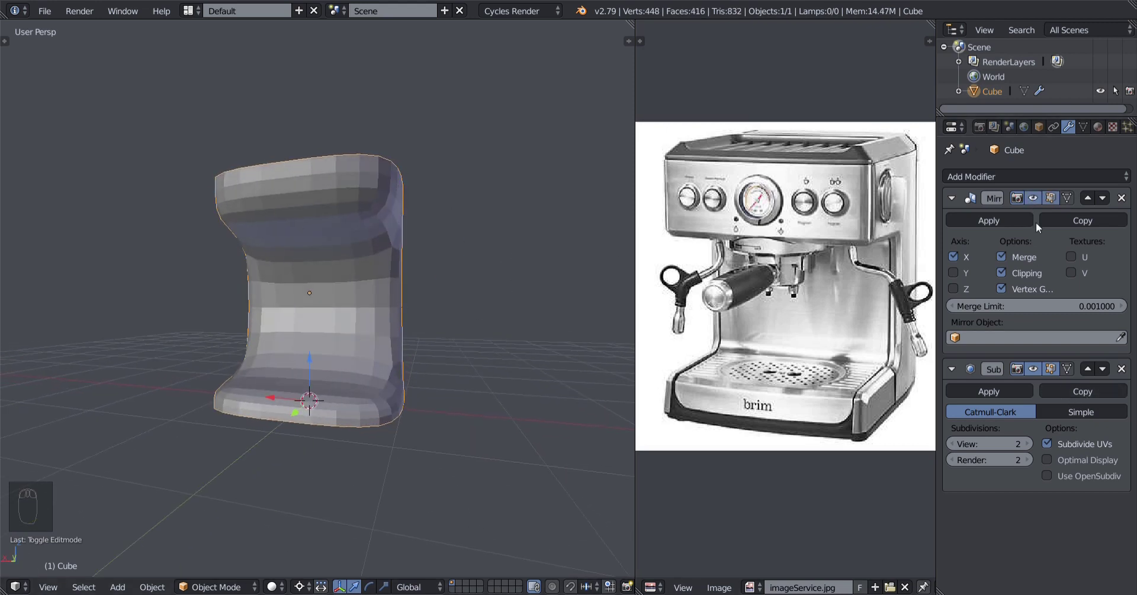
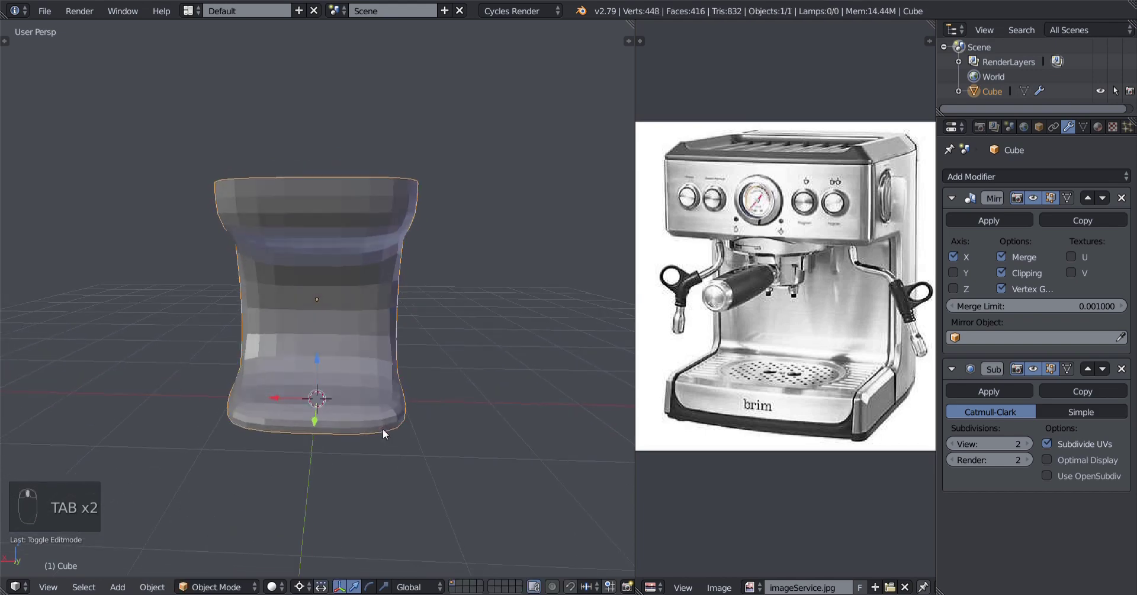
{"action": "key", "text": "Tab"}
{"action": "key", "text": "Tab"}
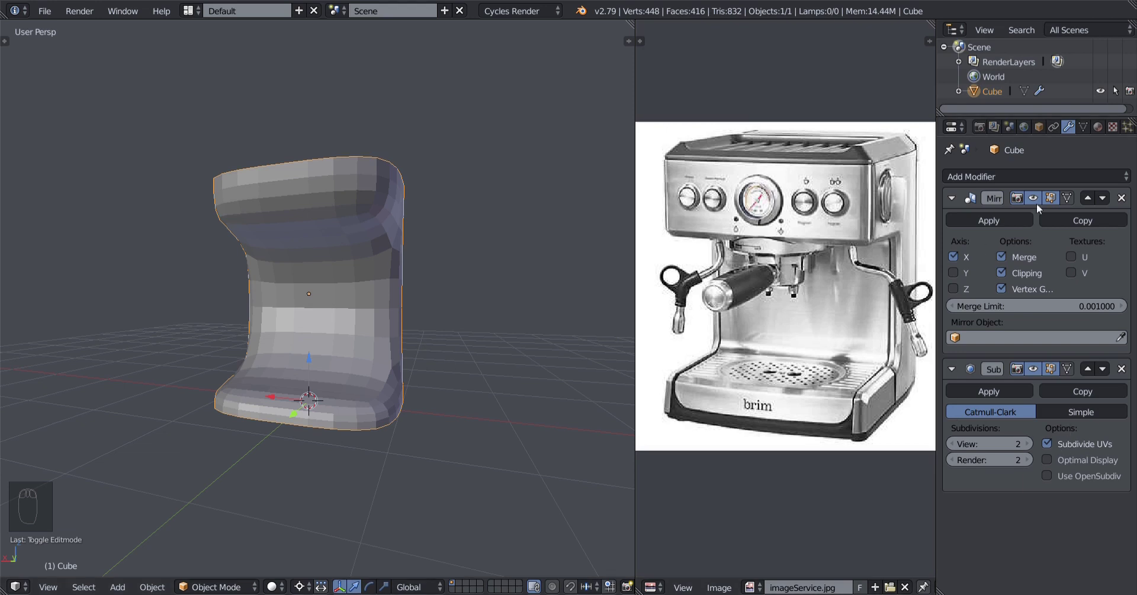
{"action": "left_click_drag", "start_coordinate": [455, 360], "coordinate": [1011, 446]}
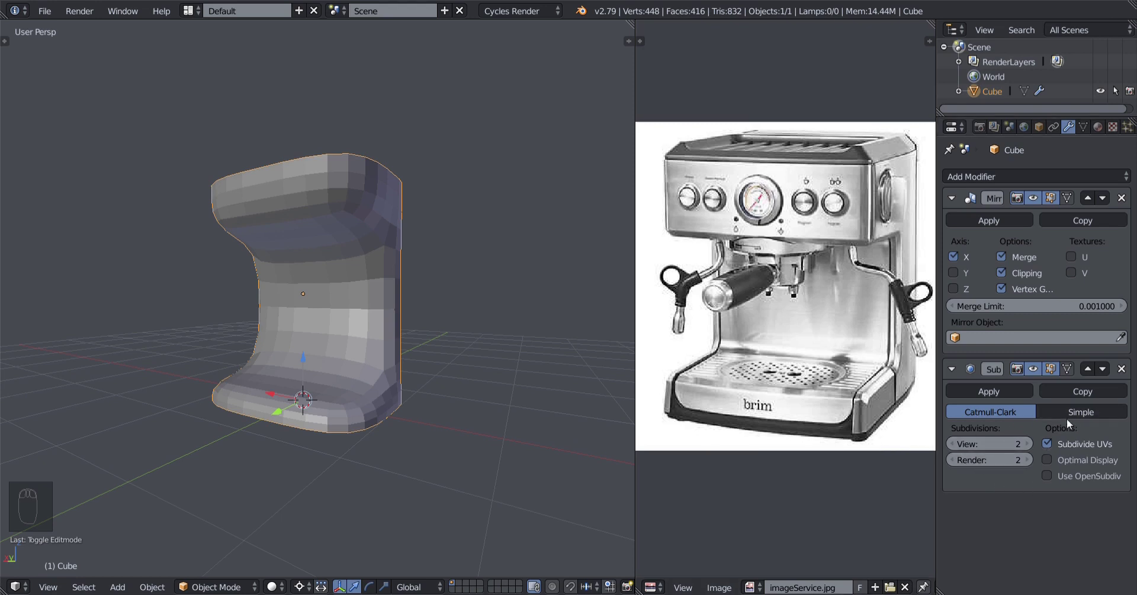
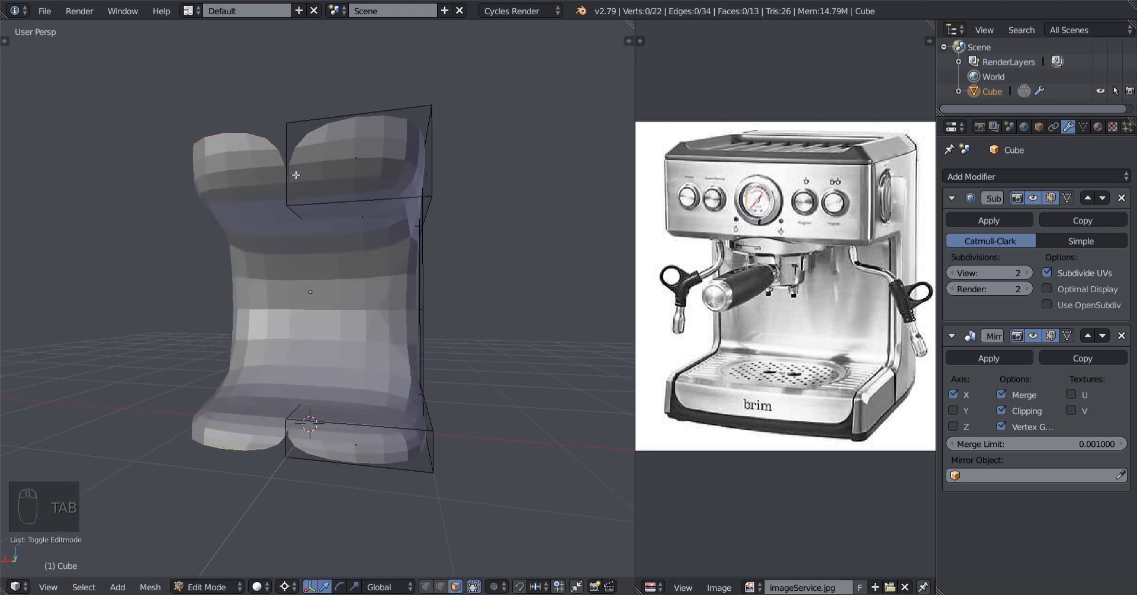
Undo the reorder so Mirror sits ahead of Subdivision Surface again, checking the join.
{"action": "key", "text": "Tab"}
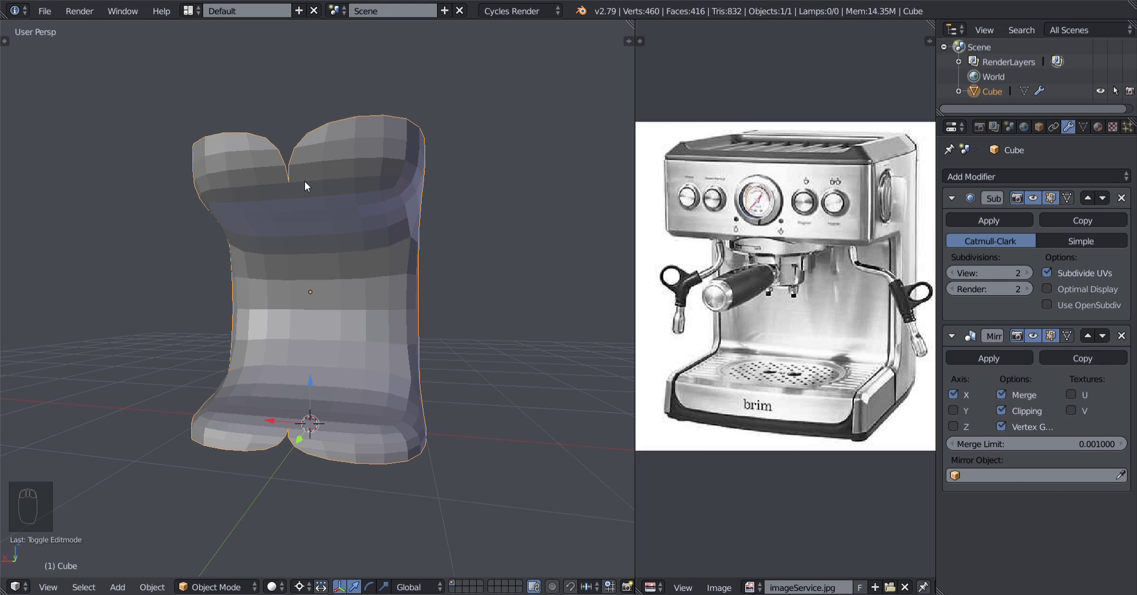
{"action": "left_click_drag", "start_coordinate": [1092, 339], "coordinate": [396, 276]}
{"action": "key", "text": "Tab"}
{"action": "key", "text": "Tab"}
{"action": "middle_click", "coordinate": [396, 277]}
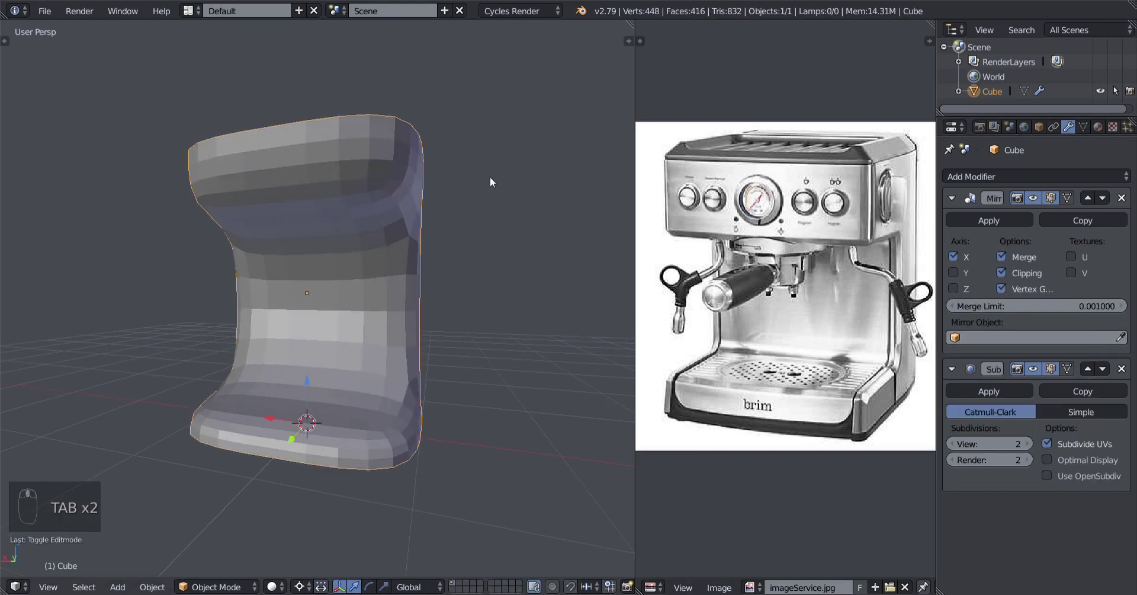
{"action": "left_click_drag", "start_coordinate": [342, 250], "coordinate": [284, 270]}
{"action": "middle_click", "coordinate": [351, 279]}
{"action": "left_click_drag", "start_coordinate": [242, 288], "coordinate": [369, 279]}
View the body from the front and settle back in Object Mode with the halves joined smoothly.
{"action": "key", "text": "Tab"}
{"action": "key", "text": "Tab"}
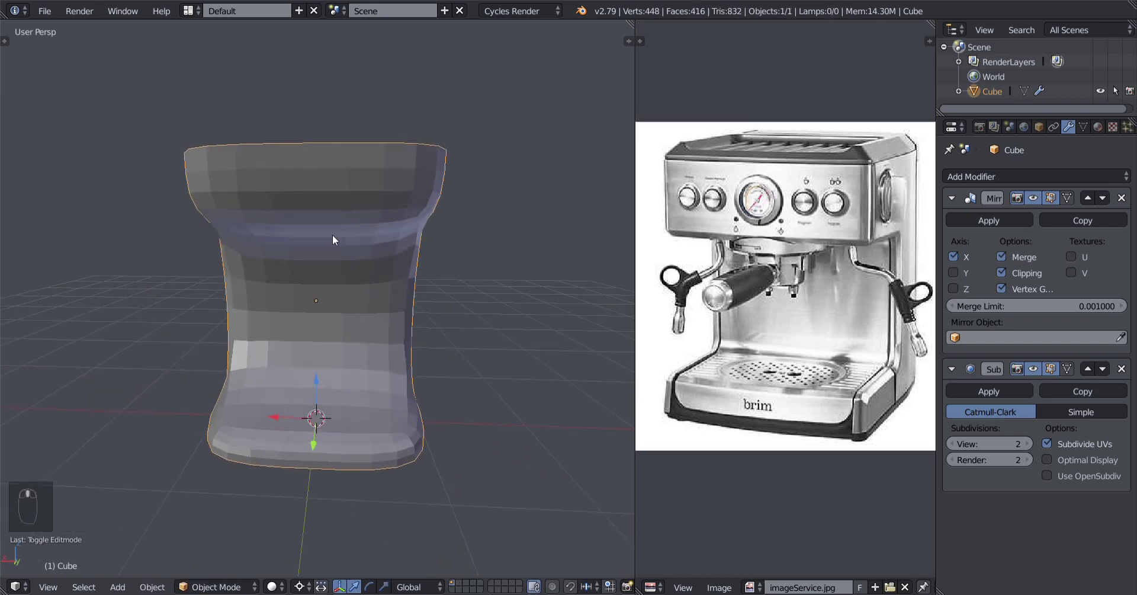
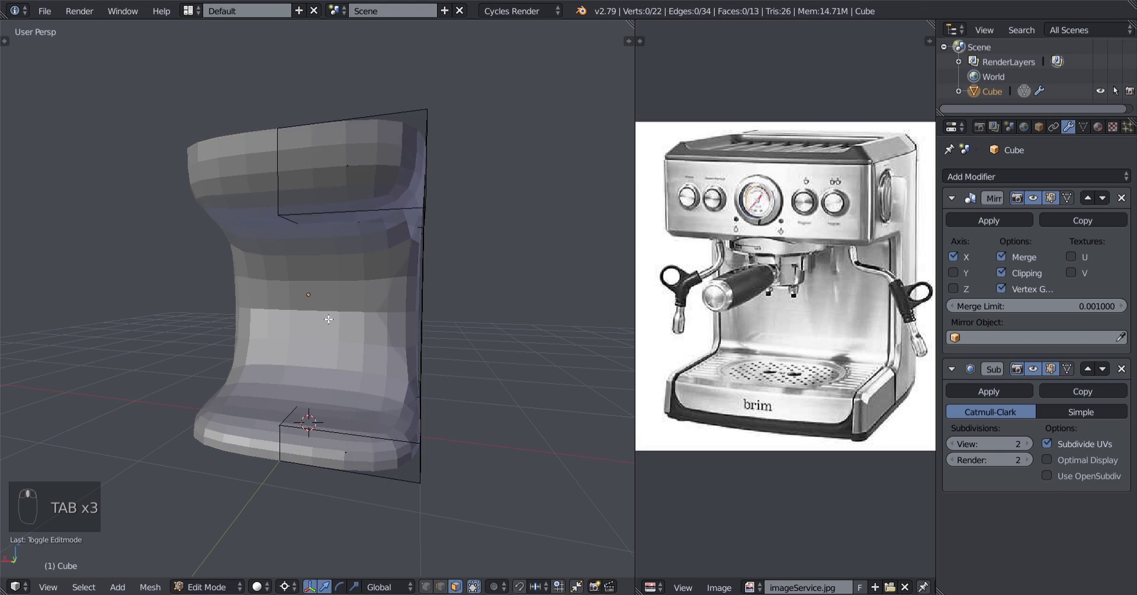
{"action": "key", "text": "Tab"}
{"action": "left_click_drag", "start_coordinate": [397, 307], "coordinate": [384, 306]}
{"action": "left_click_drag", "start_coordinate": [365, 307], "coordinate": [369, 309]}
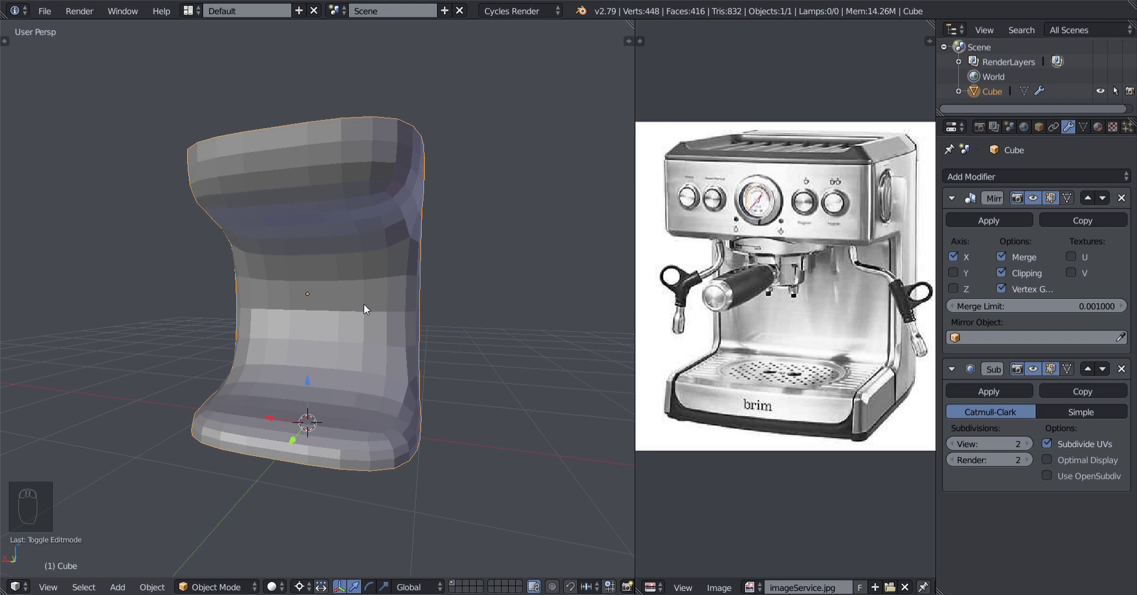
{"action": "middle_click", "coordinate": [379, 320]}
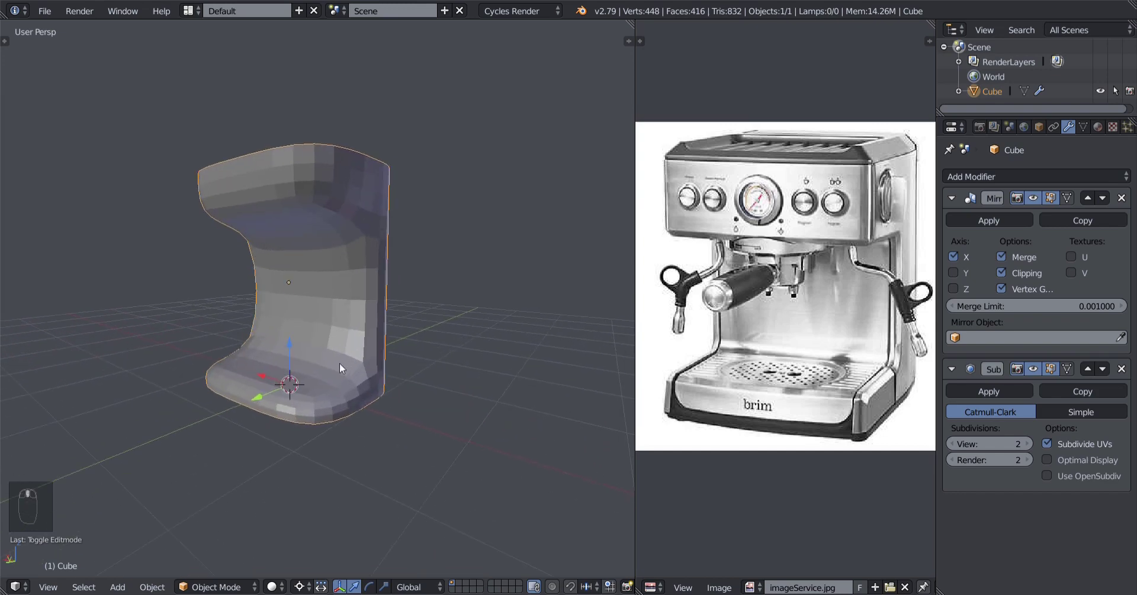
Orbit to the body's corner edges in preparation for selecting them to bevel.
{"action": "left_click_drag", "start_coordinate": [369, 367], "coordinate": [359, 375]}
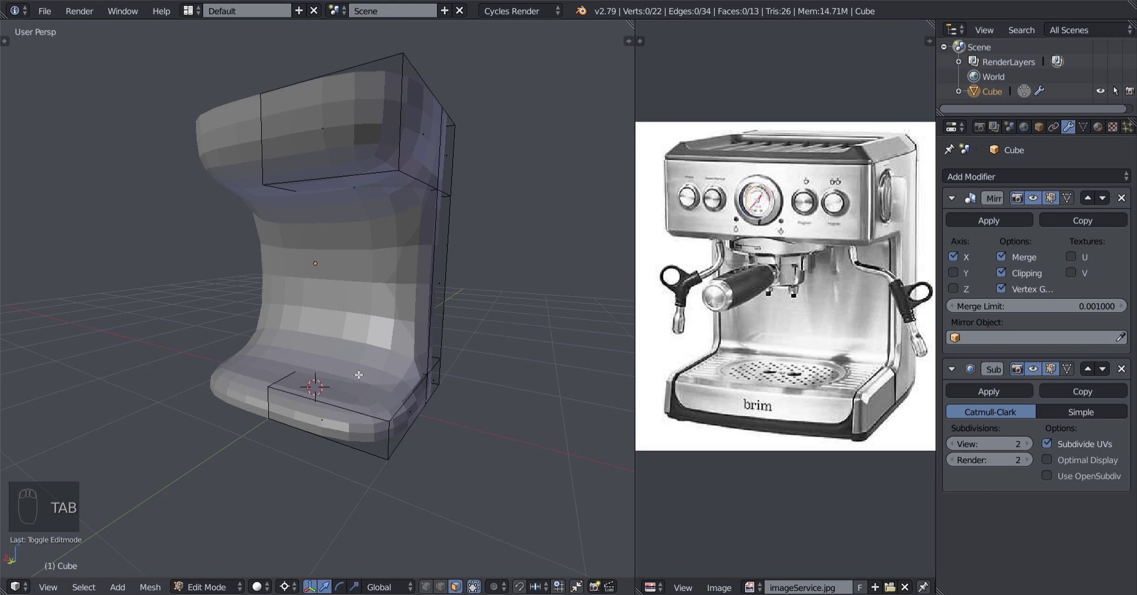
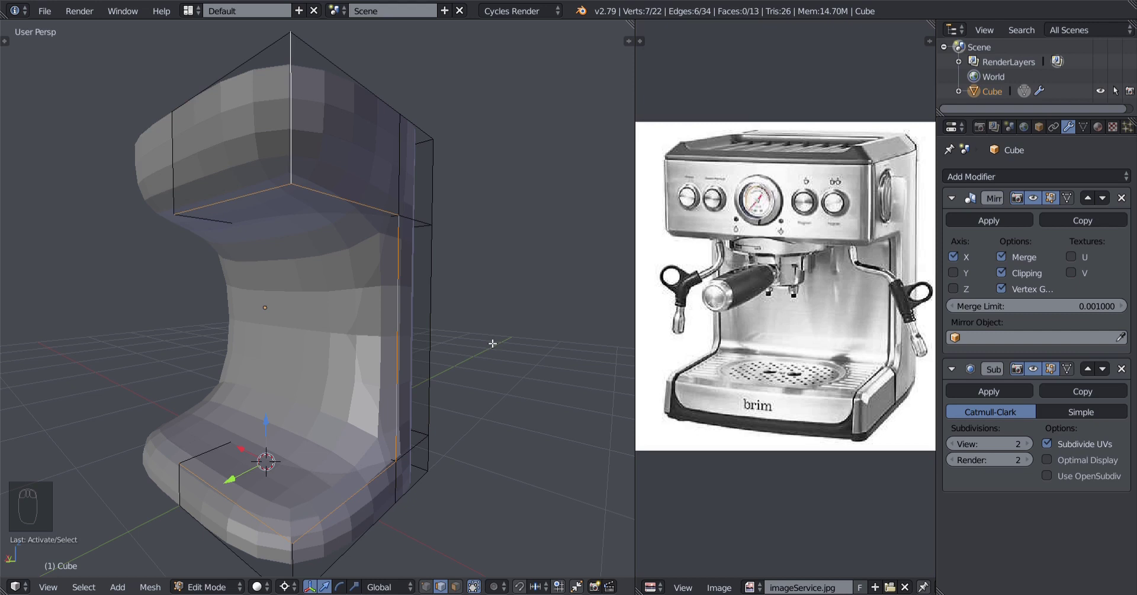
Start a Ctrl+B bevel on the selected vertical and top corner edges at zero offset.
{"action": "key", "text": "ctrl+b"}
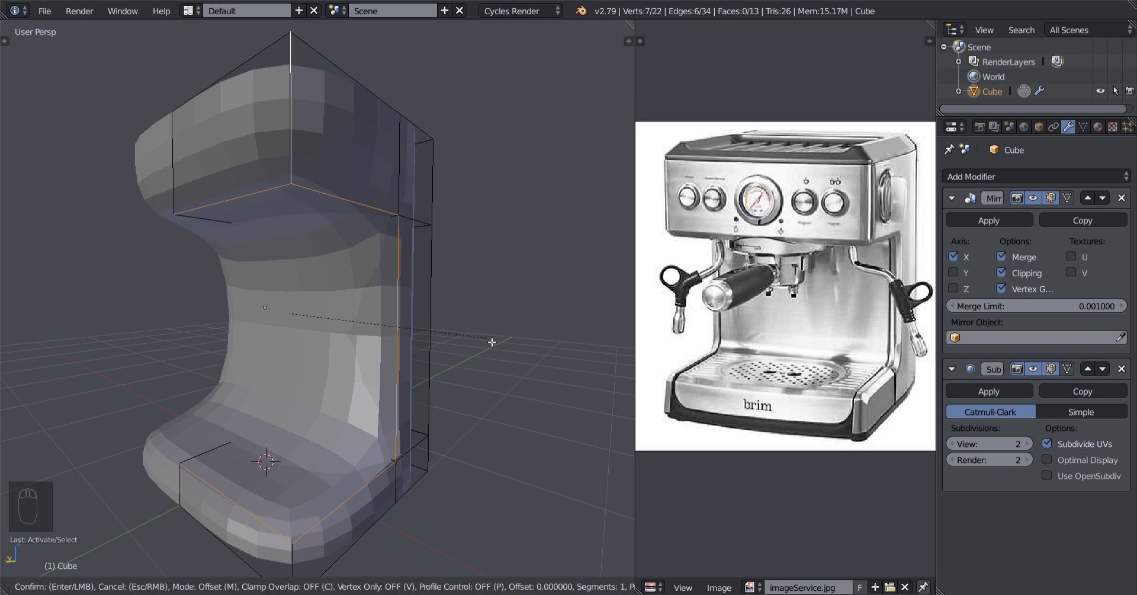
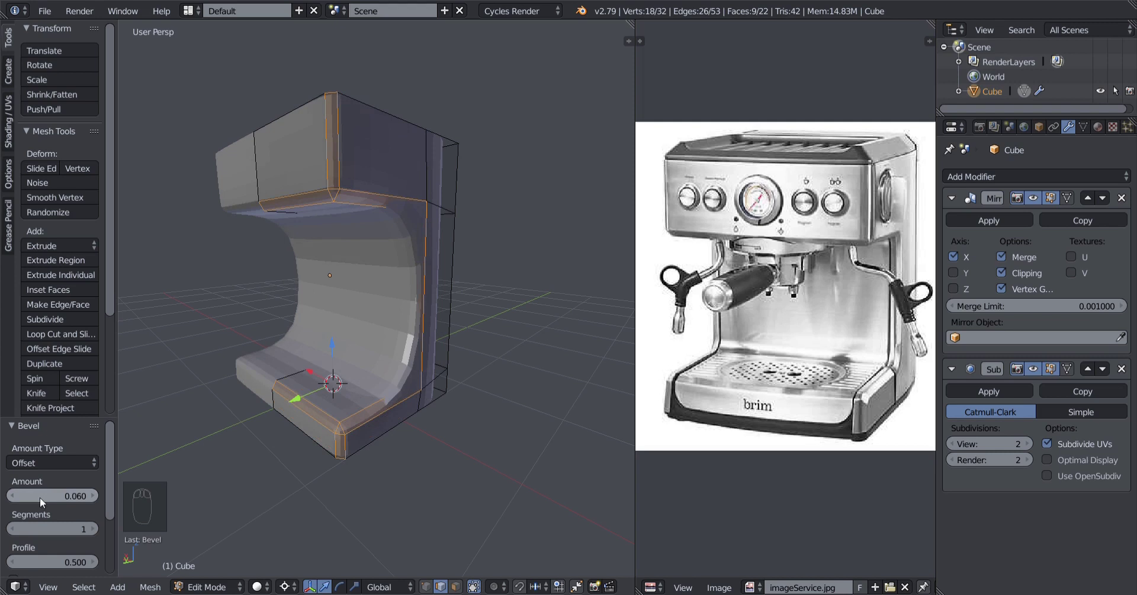
{"action": "left_click_drag", "start_coordinate": [97, 534], "coordinate": [109, 533]}
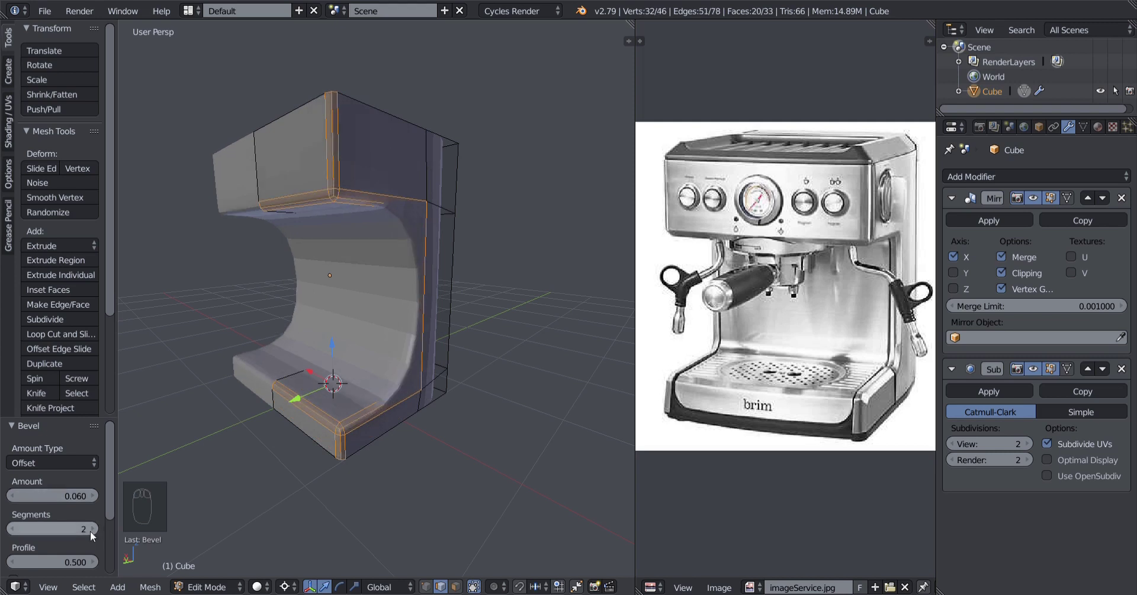
{"action": "left_click_drag", "start_coordinate": [96, 538], "coordinate": [107, 538]}
{"action": "left_click_drag", "start_coordinate": [73, 552], "coordinate": [38, 479]}
{"action": "middle_click", "coordinate": [70, 470]}
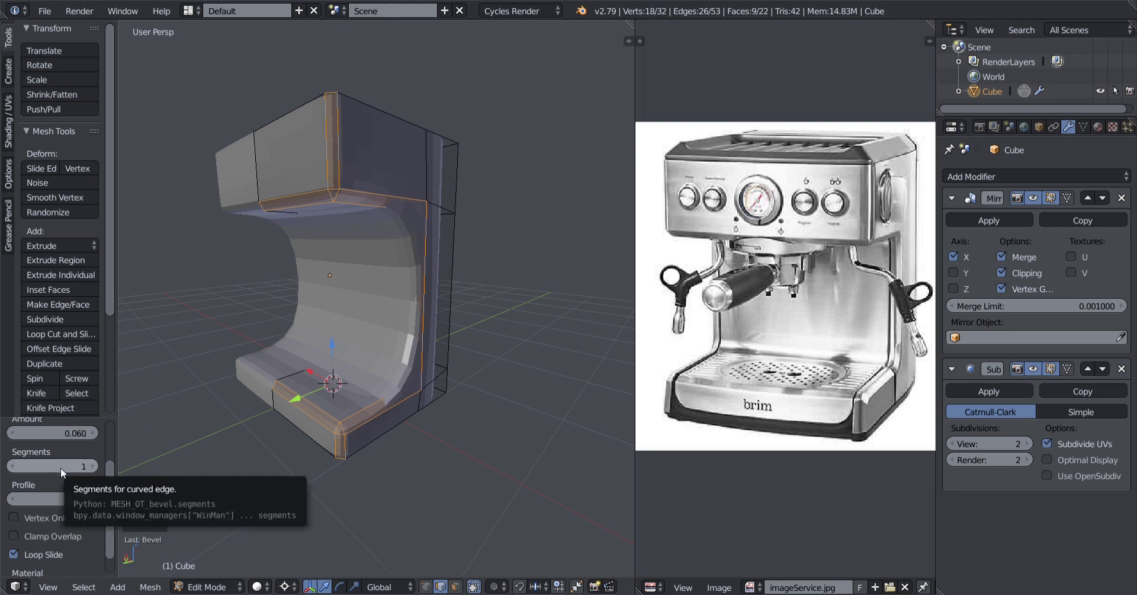
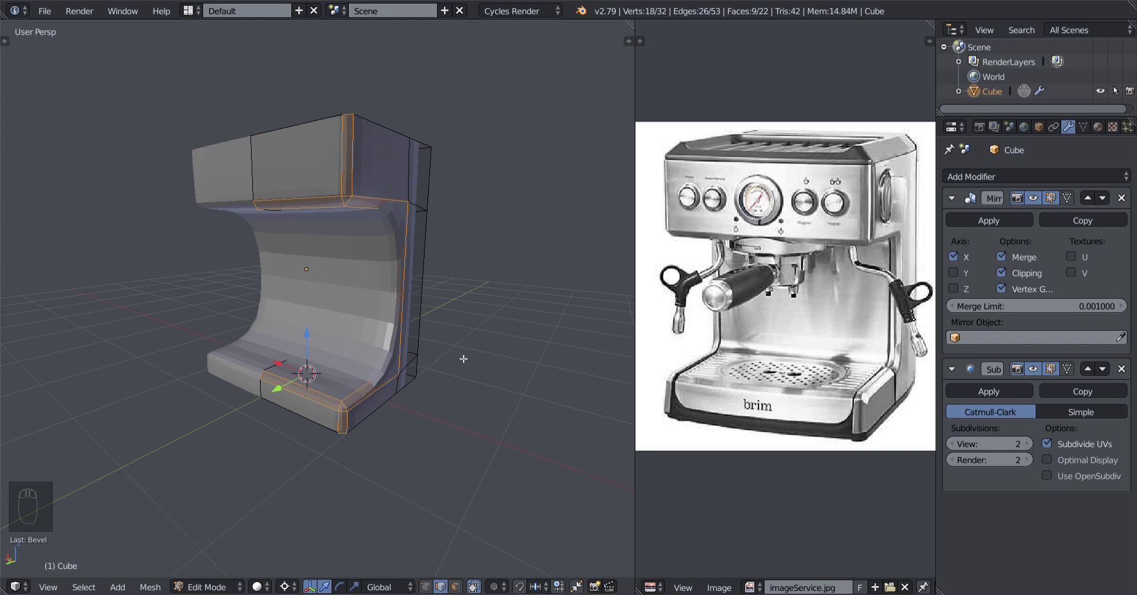
{"action": "key", "text": "ctrl+s"}
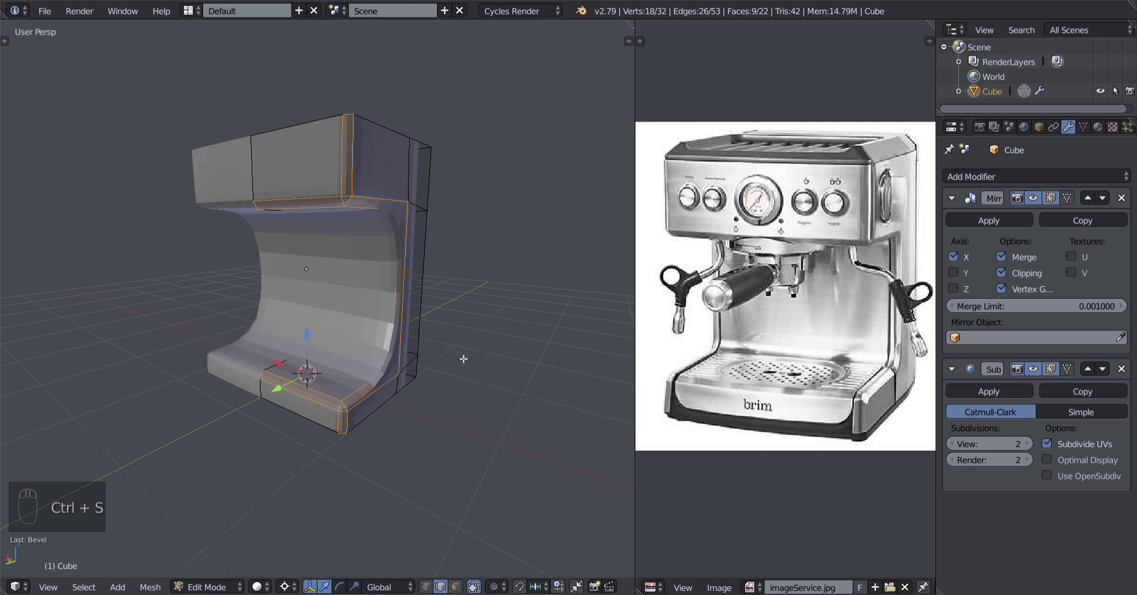